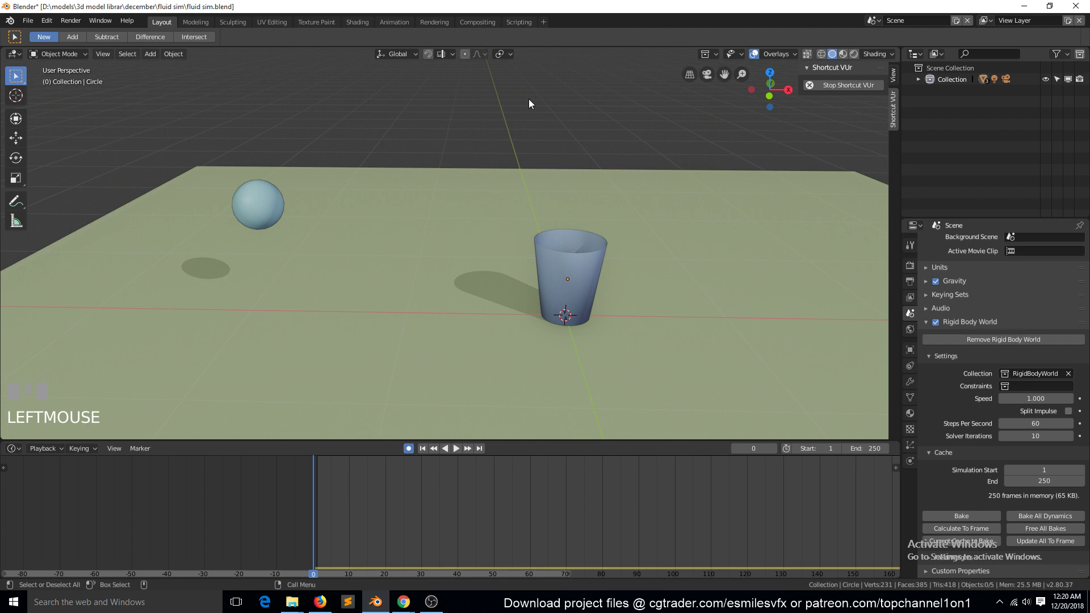
Play the cup-toppling simulation, scrub back and forth through the fall, and stop at frame 46
scroll(down, 3)
scroll(up, 3)
click(429, 454)
click(460, 454)
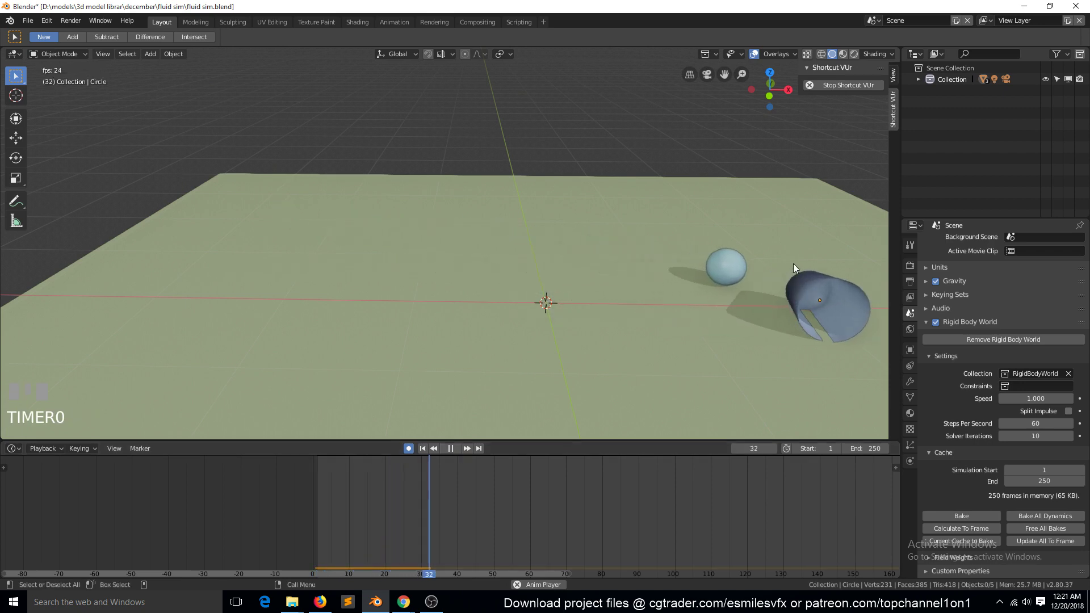
drag(458, 455, 485, 474)
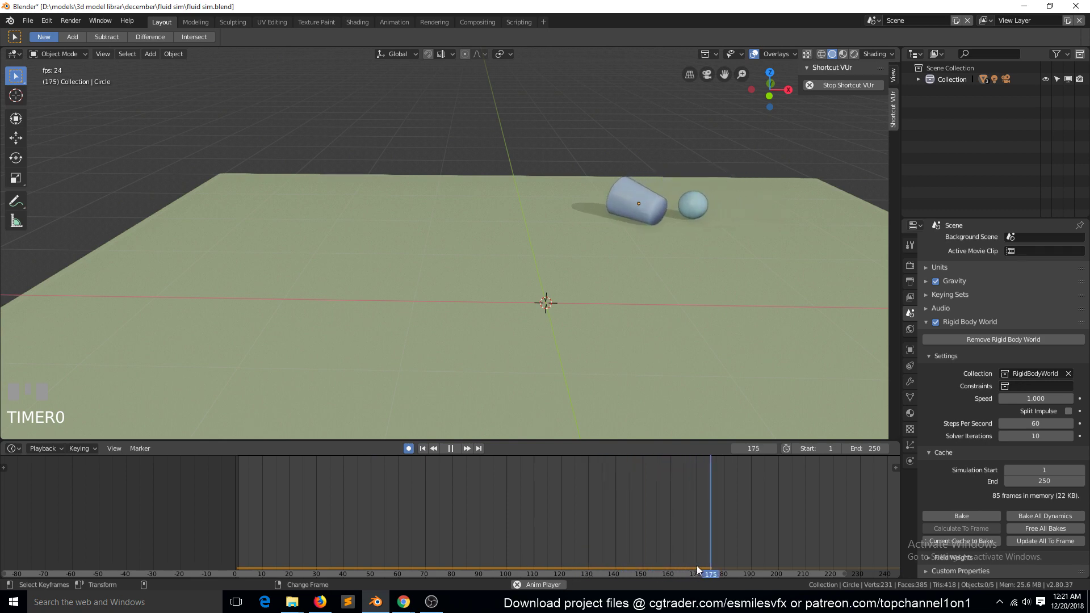
drag(452, 446, 417, 243)
key(space)
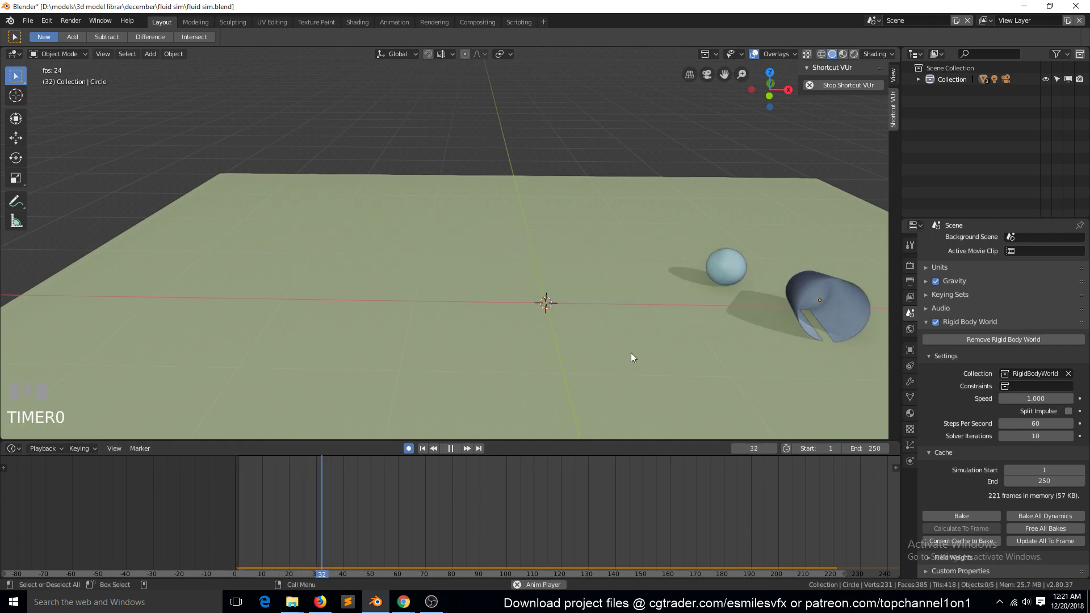
key(space)
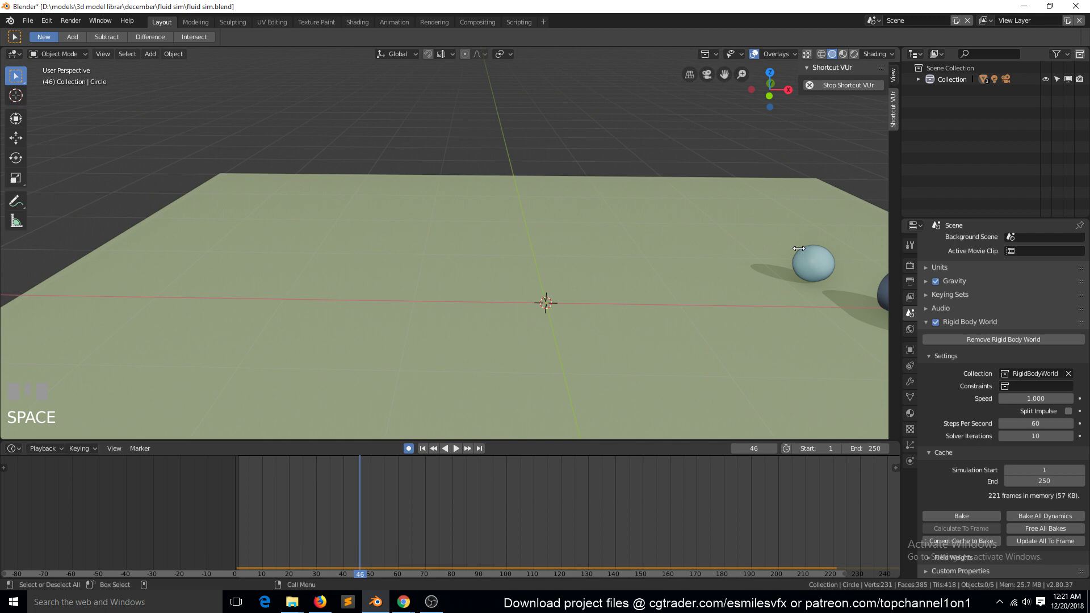
Select the sphere and cup, nudge the cup and undo it, orbiting the view around the scene
click(804, 269)
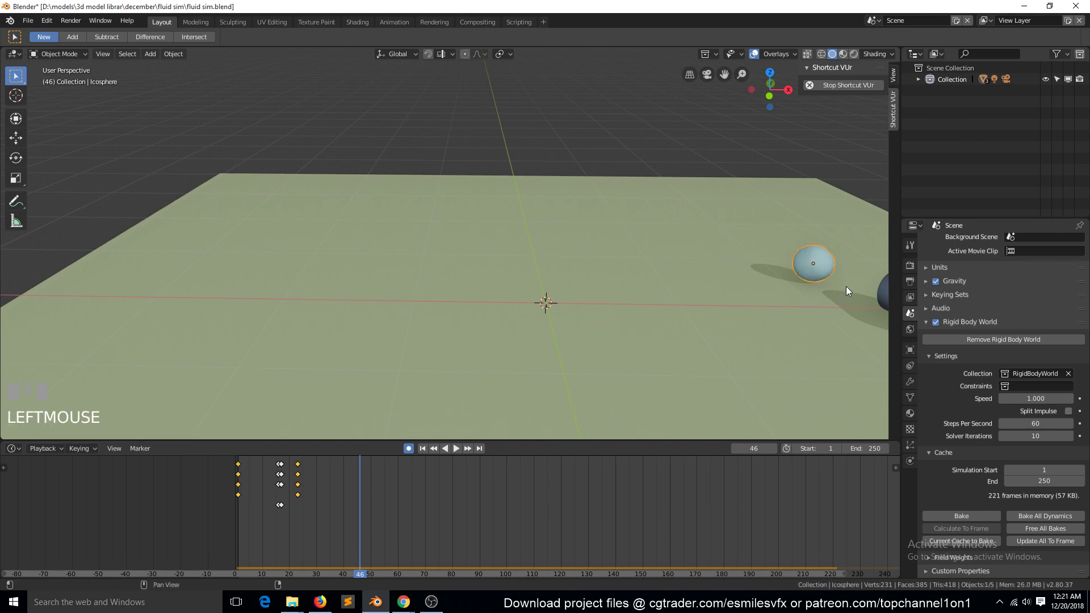
scroll(down, 3)
key(`)
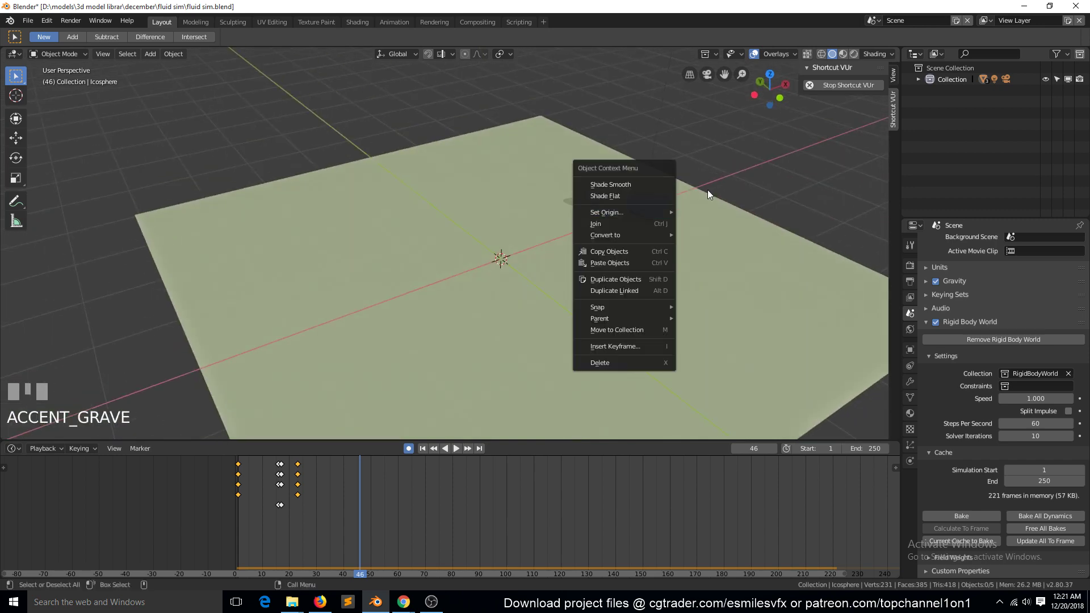
click(665, 207)
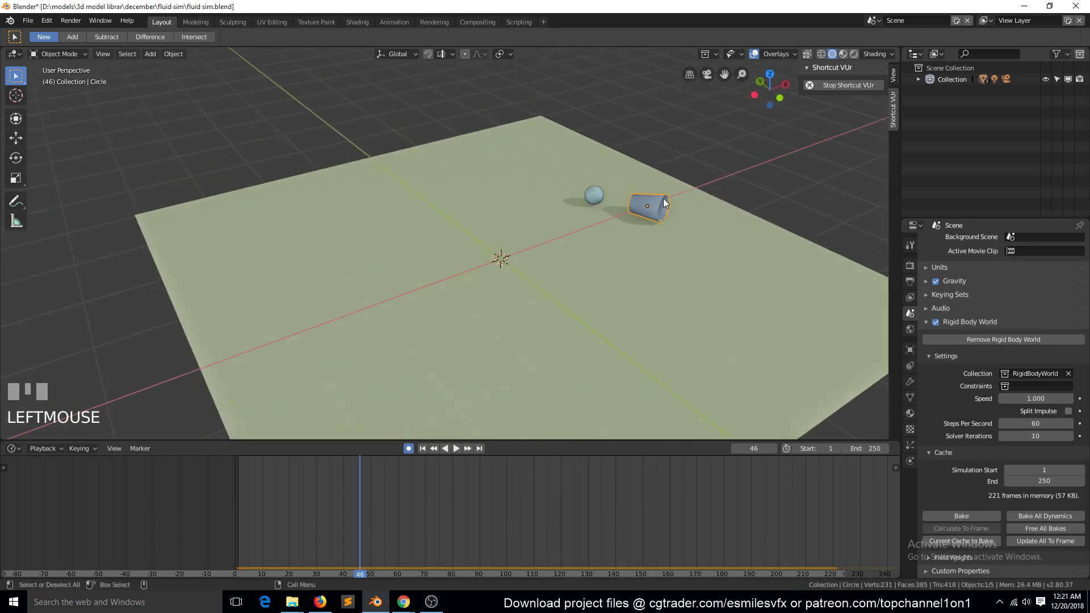
key(g)
key(g)
drag(658, 206, 612, 274)
key(ctrl+z)
key(`)
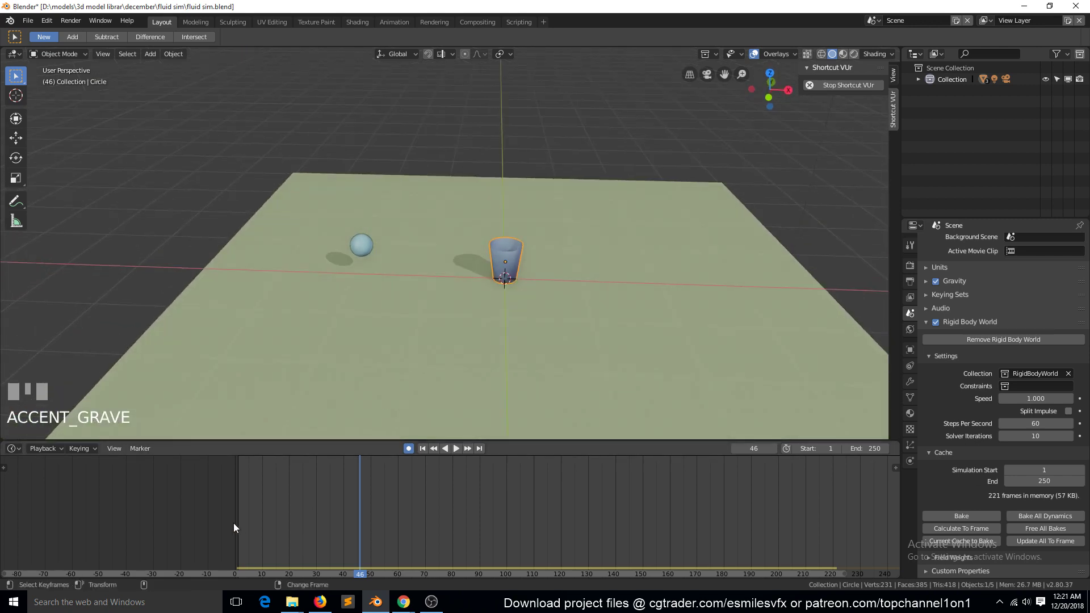
Replay the simulation from the timeline start, then rewind to frame 0 with the cup upright
click(238, 527)
right_click(239, 525)
key(space)
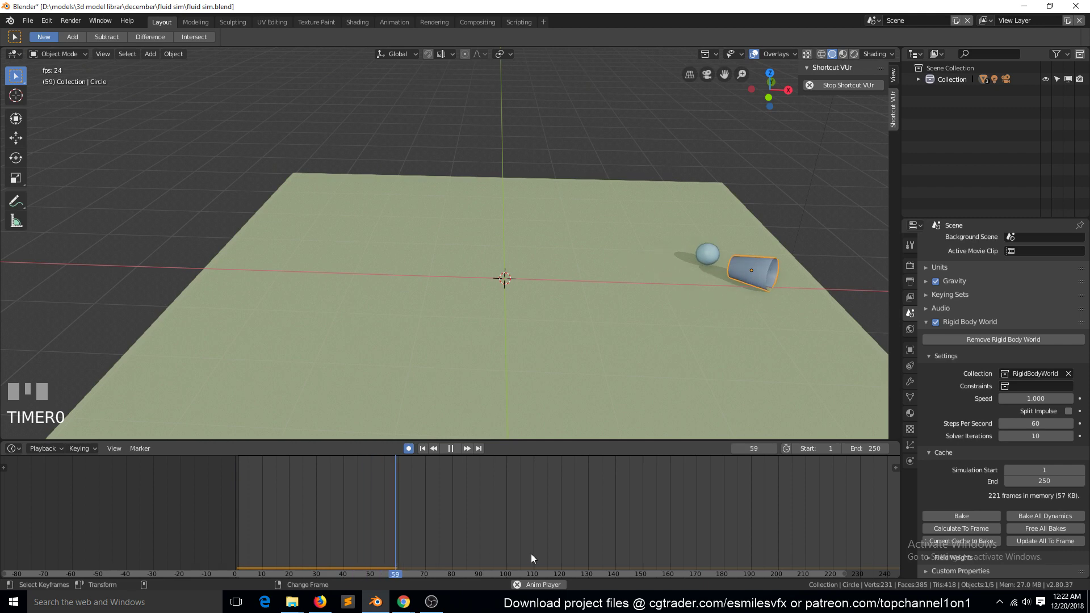
key(Escape)
scroll(up, 3)
key(`)
scroll(up, 3)
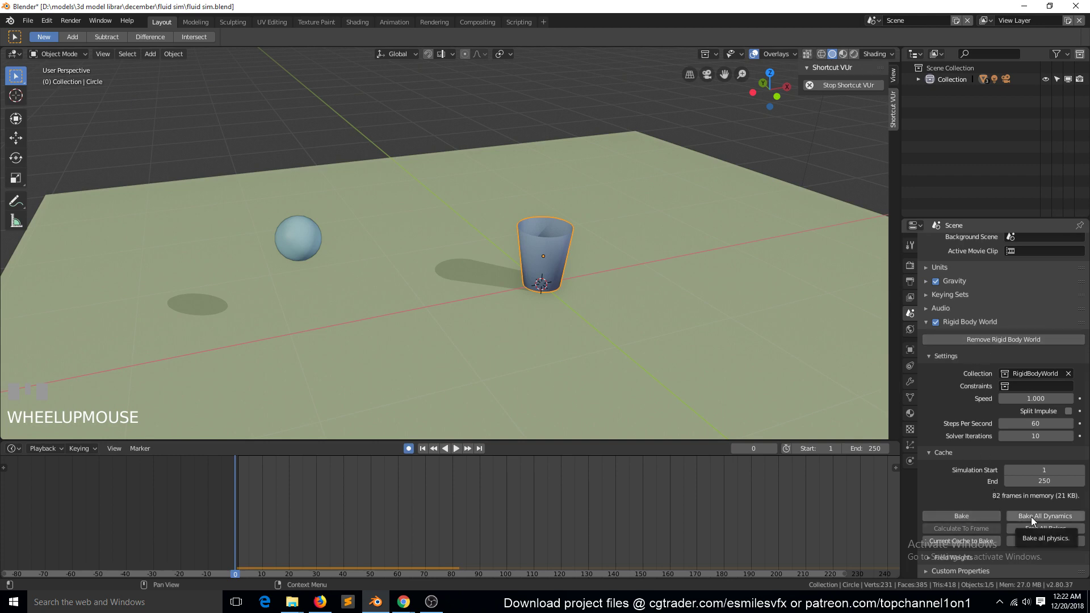
Bake all rigid-body dynamics for 250 frames, preview the result, and save the file
click(1031, 520)
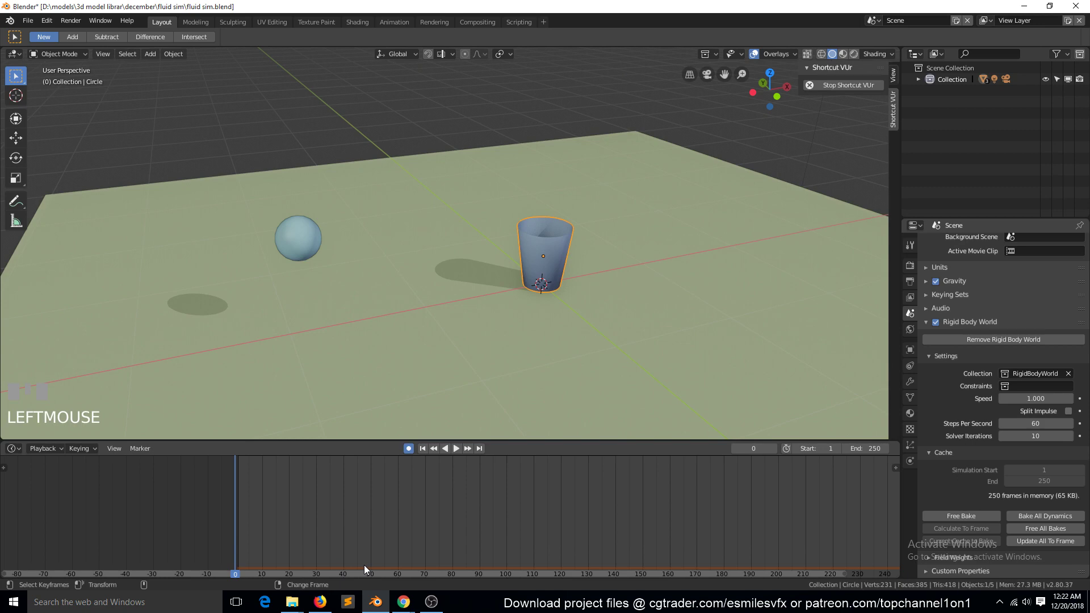
key(space)
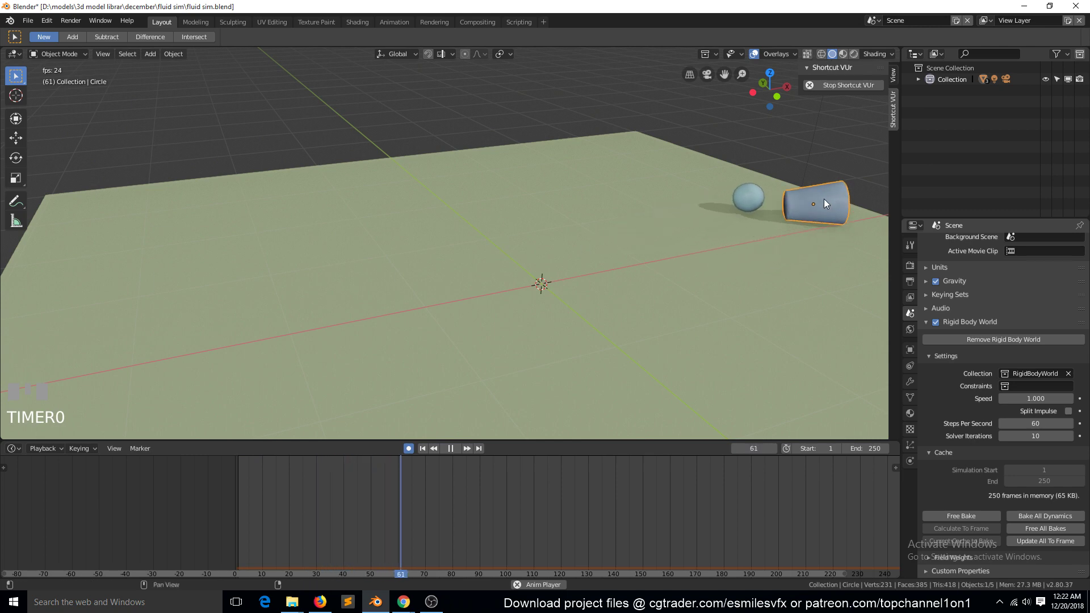
key(Escape)
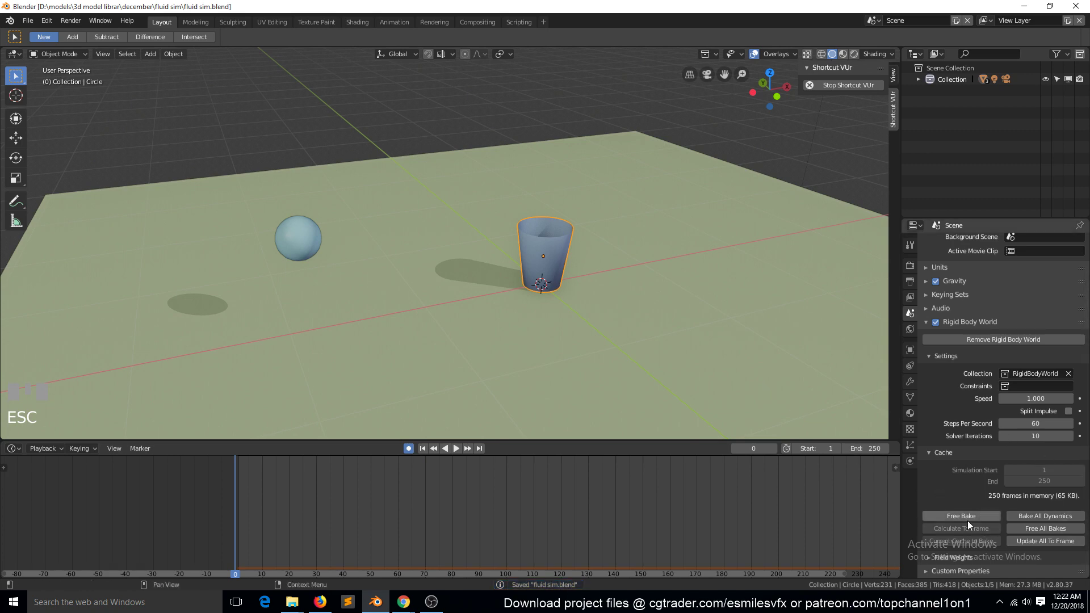
key(ctrl+s)
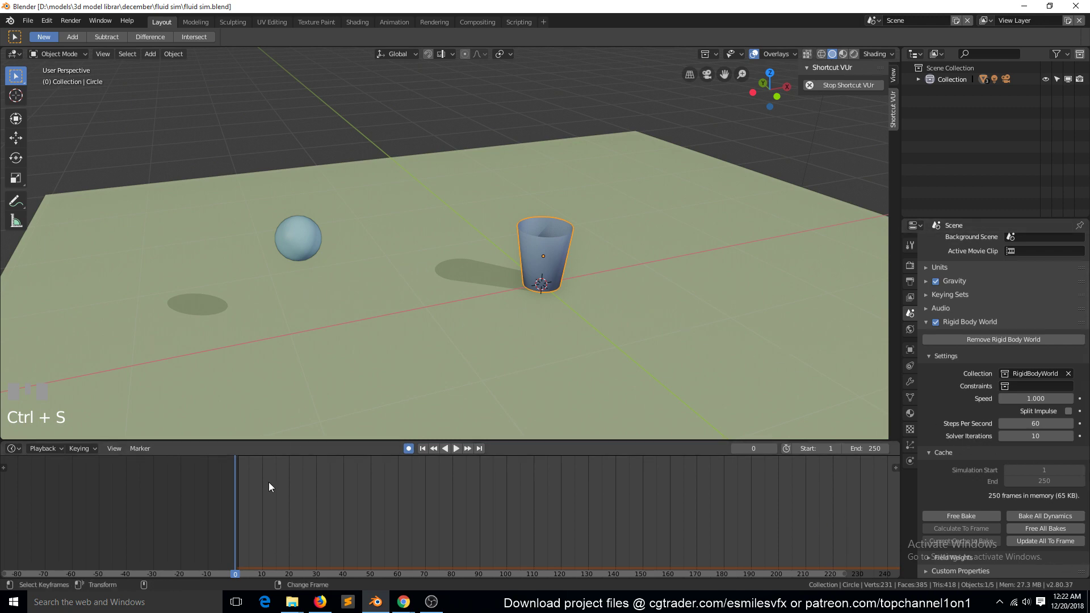
Replay the baked simulation, return to frame 0, deselect everything and select the cup
key(space)
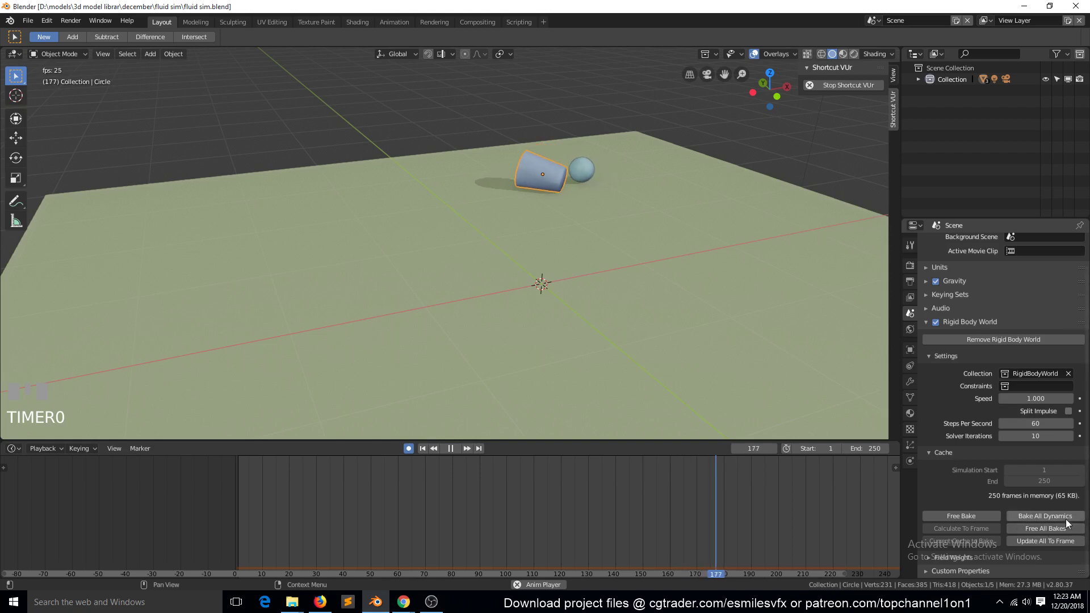
key(Escape)
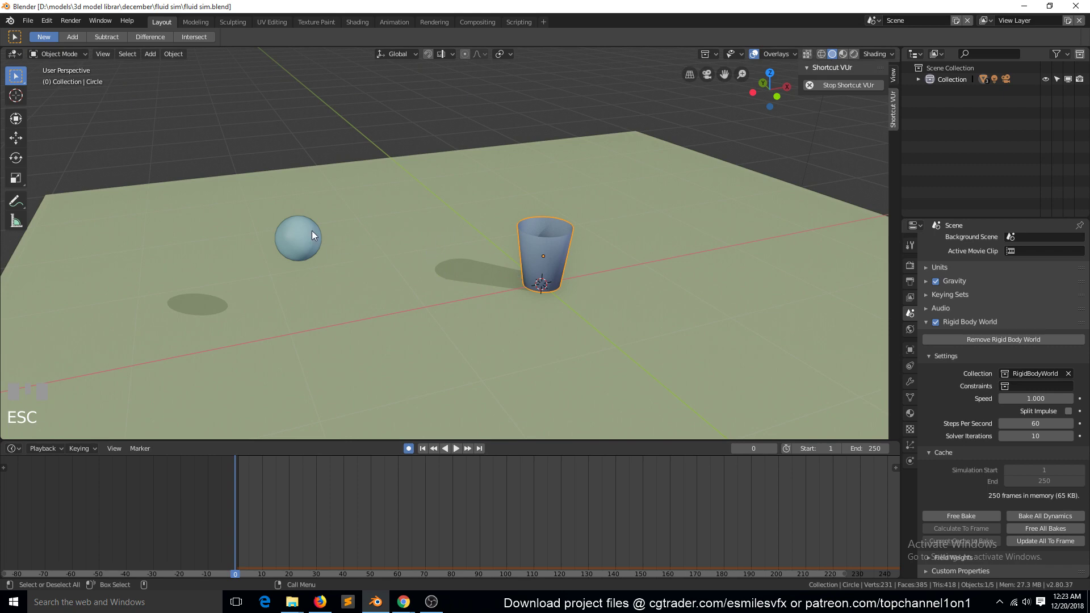
key(alt+a)
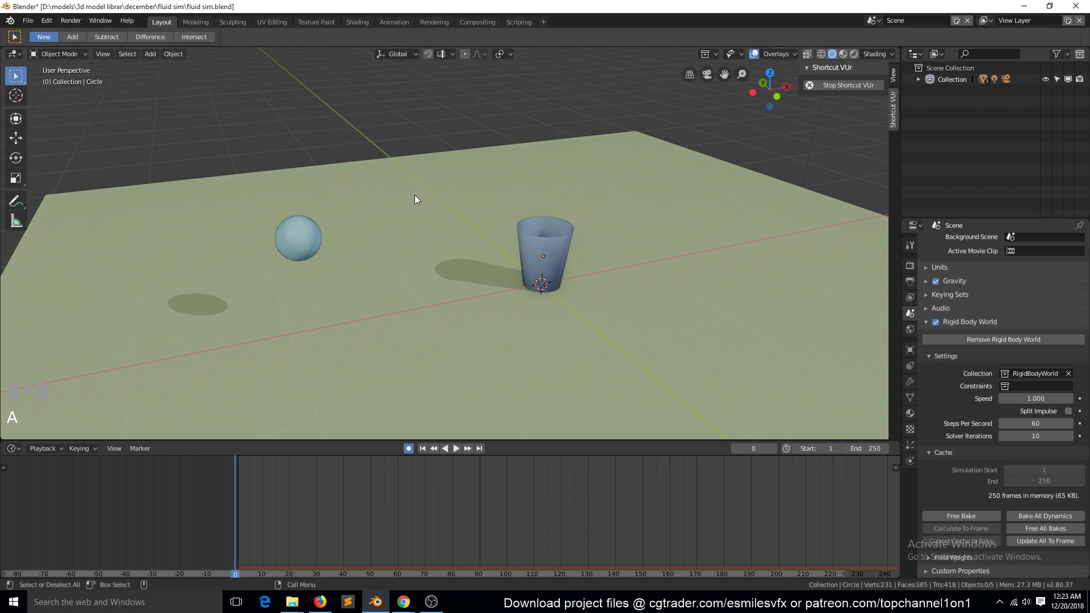
click(526, 235)
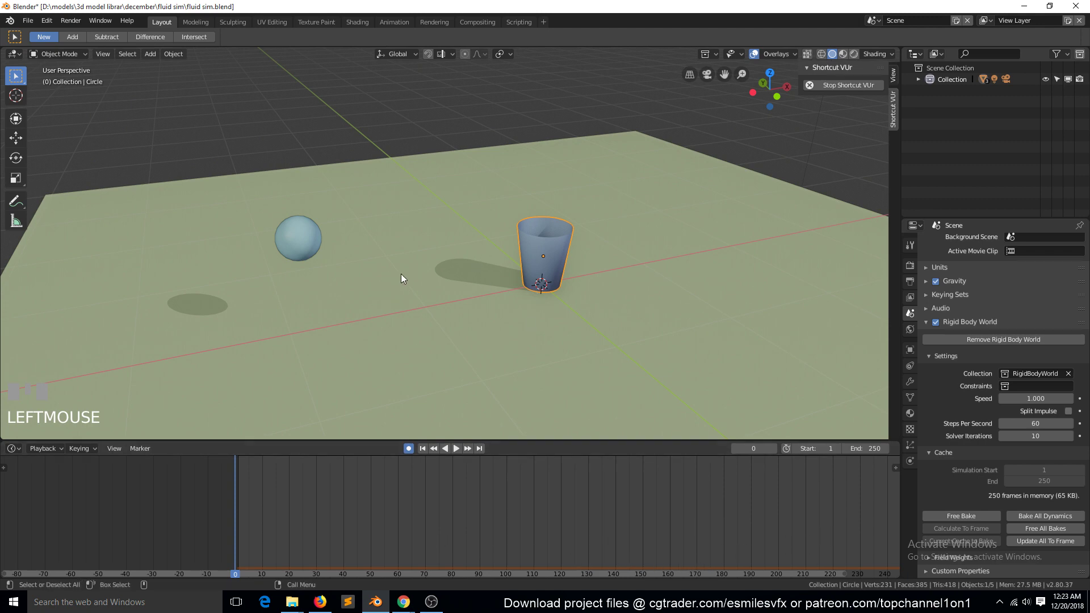
Raise the cup then undo the move so it sits back in its original spot on the ground
key(g)
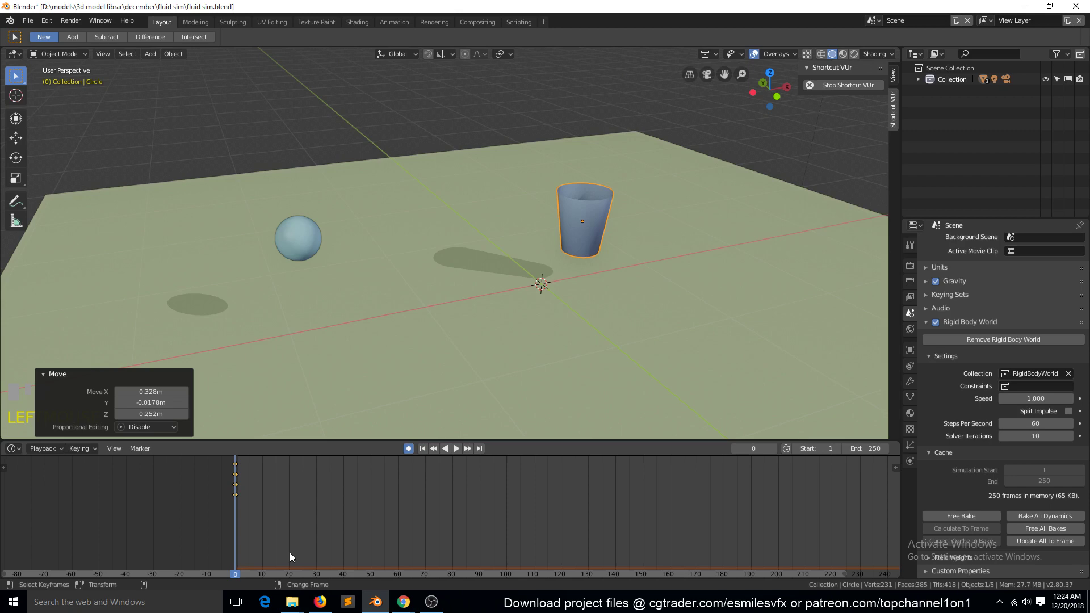
key(ctrl+z)
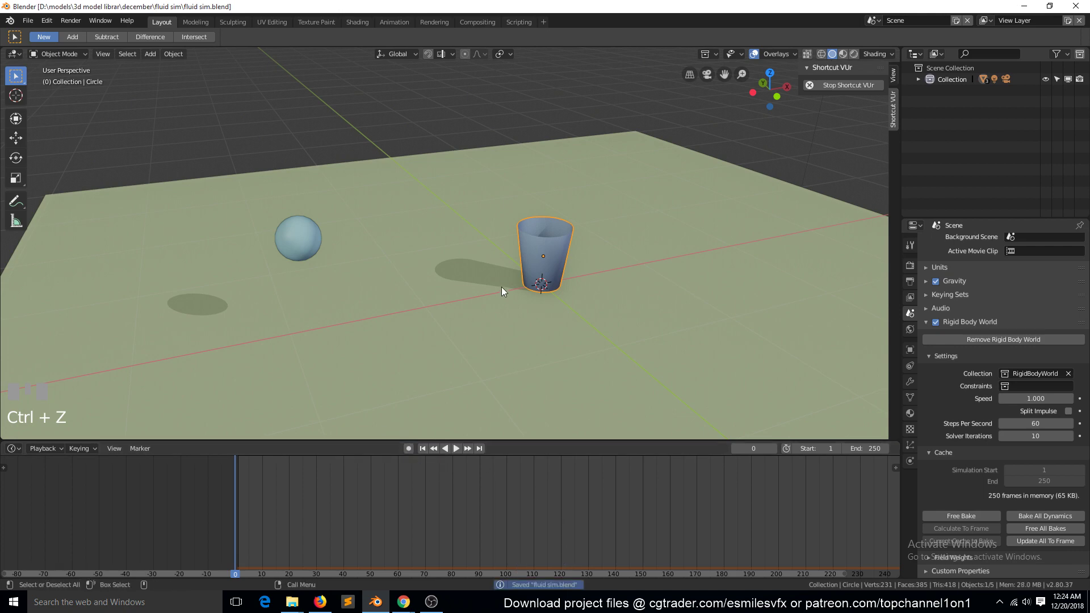
drag(274, 528, 297, 242)
Bake the sphere and cup's simulated motion to keyframes over frames 1–250, step 1
click(297, 243)
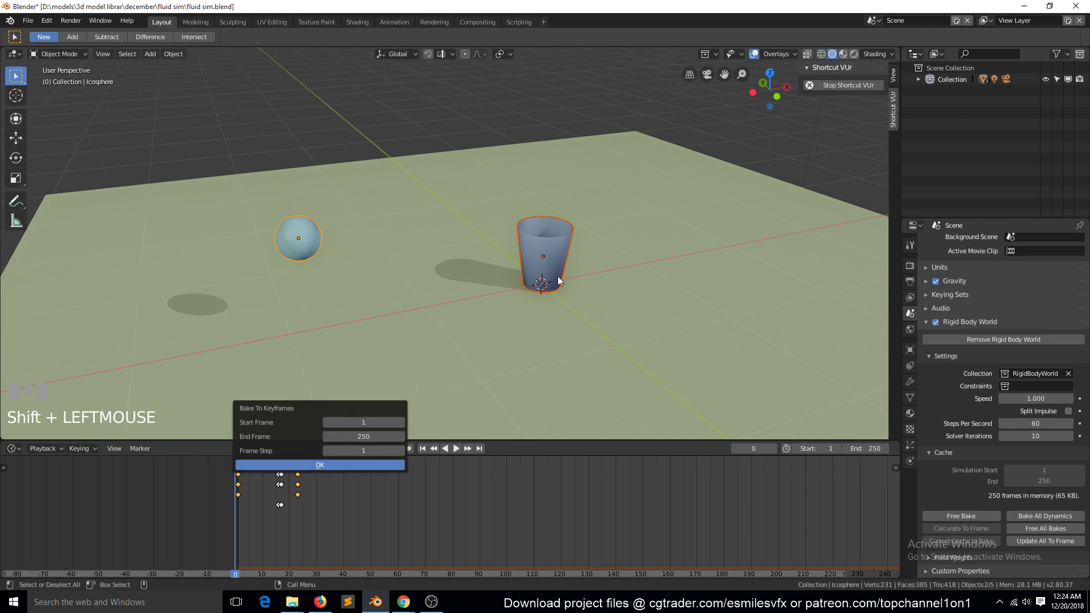
drag(275, 514, 300, 246)
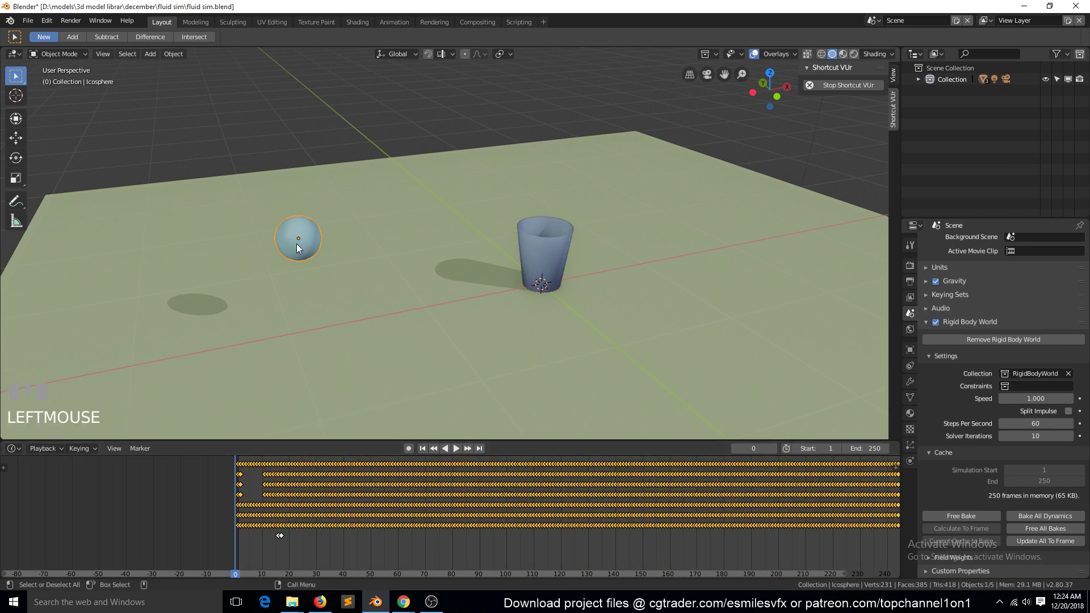
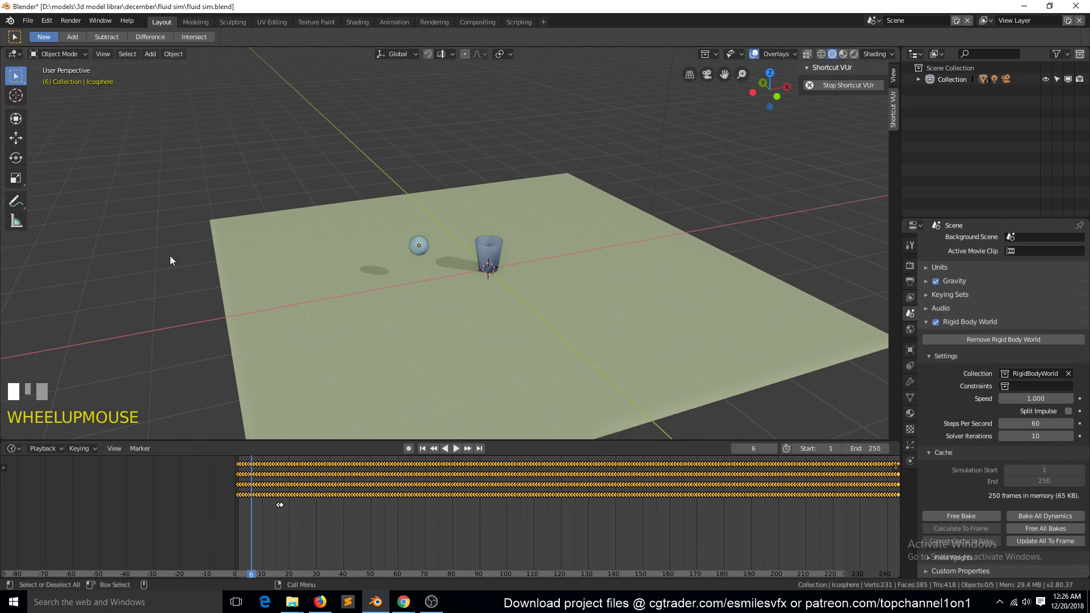
Orbit and zoom to a front view level with the ground plane, cup and sphere above it
scroll(down, 3)
key(`)
drag(285, 251, 304, 296)
scroll(down, 3)
key(`)
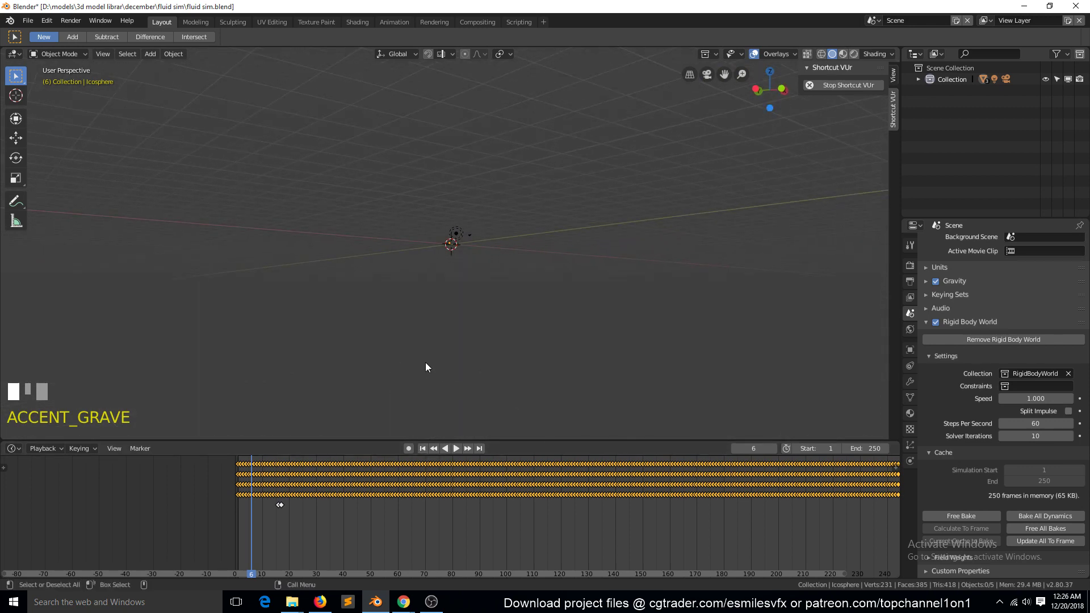
scroll(up, 3)
key(`)
click(493, 313)
scroll(down, 3)
drag(491, 319, 585, 298)
key(`)
scroll(up, 3)
Move the fluid domain cube up, reduce its height and settle its base on the ground line
scroll(down, 3)
scroll(up, 3)
key(`)
scroll(up, 3)
key(`)
scroll(down, 3)
key(shift+a)
key(g)
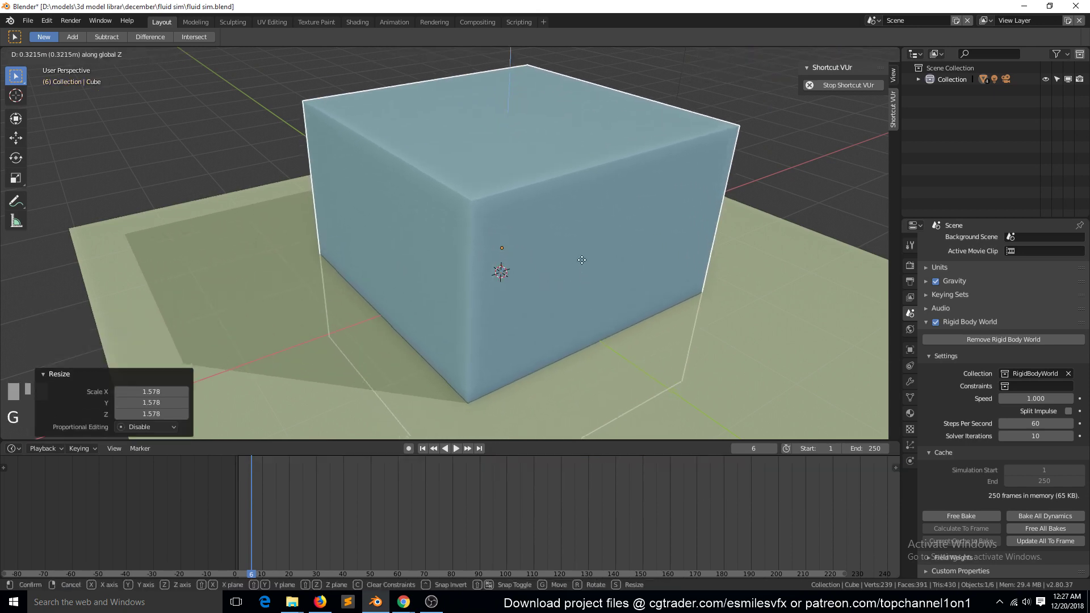
click(598, 177)
key(z)
click(521, 179)
key(s)
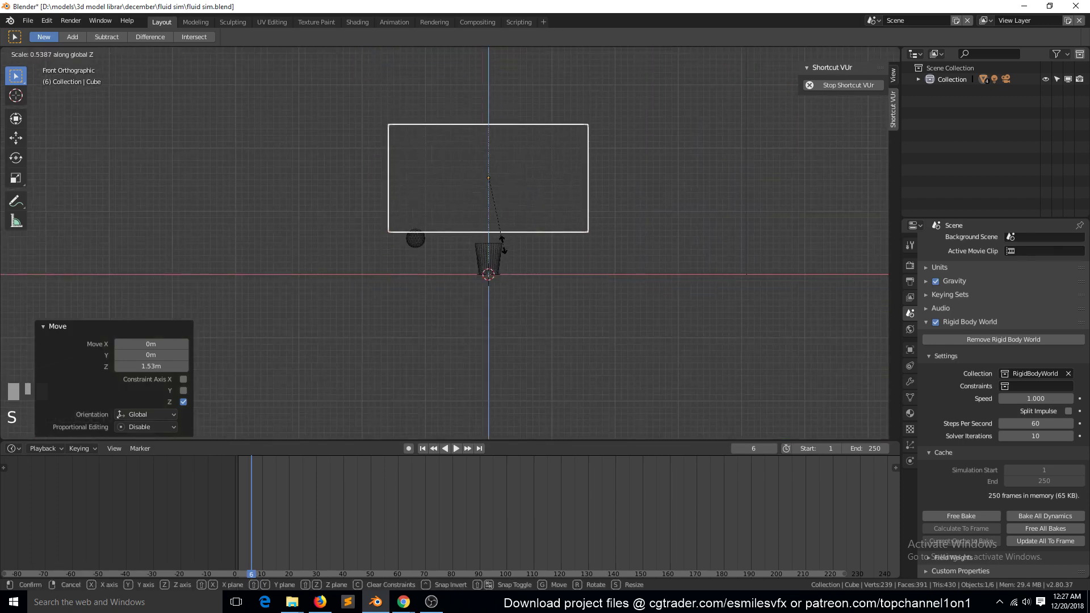
click(508, 247)
key(g)
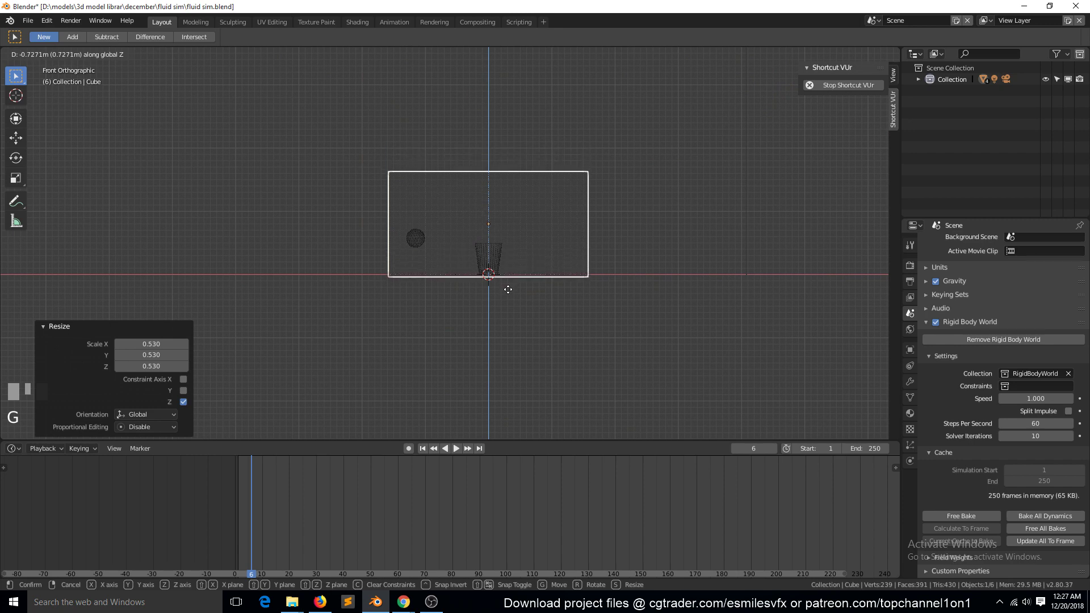
key(`)
key(`)
click(550, 317)
Scrub the timeline toward the fallen-cup frame and shift the box along the X axis
middle_click(550, 318)
key(ctrl+a)
right_click(254, 501)
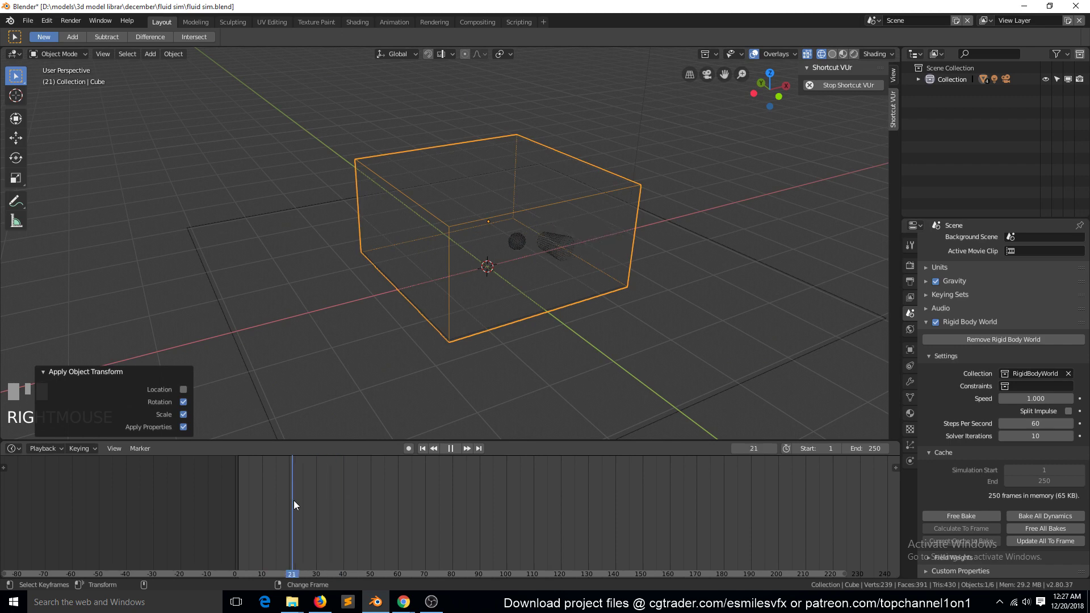
drag(313, 487, 469, 237)
key(`)
key(g)
drag(410, 223, 462, 231)
key(`)
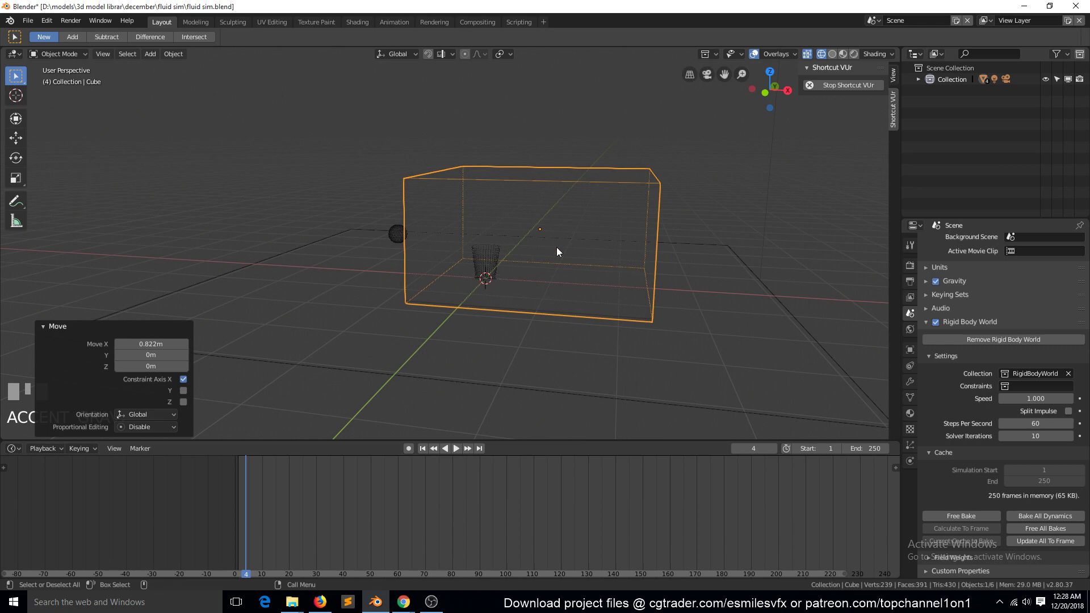
Scrub the timeline and inspect the cup and ball on the ground from several angles
drag(653, 297, 360, 540)
right_click(280, 498)
drag(279, 498, 360, 540)
drag(361, 541, 489, 339)
key(`)
scroll(up, 3)
key(`)
scroll(down, 3)
key(`)
scroll(up, 3)
key(z)
key(`)
scroll(down, 3)
Hide the enclosing cube and select the upright cup at the first frame
key(h)
click(489, 339)
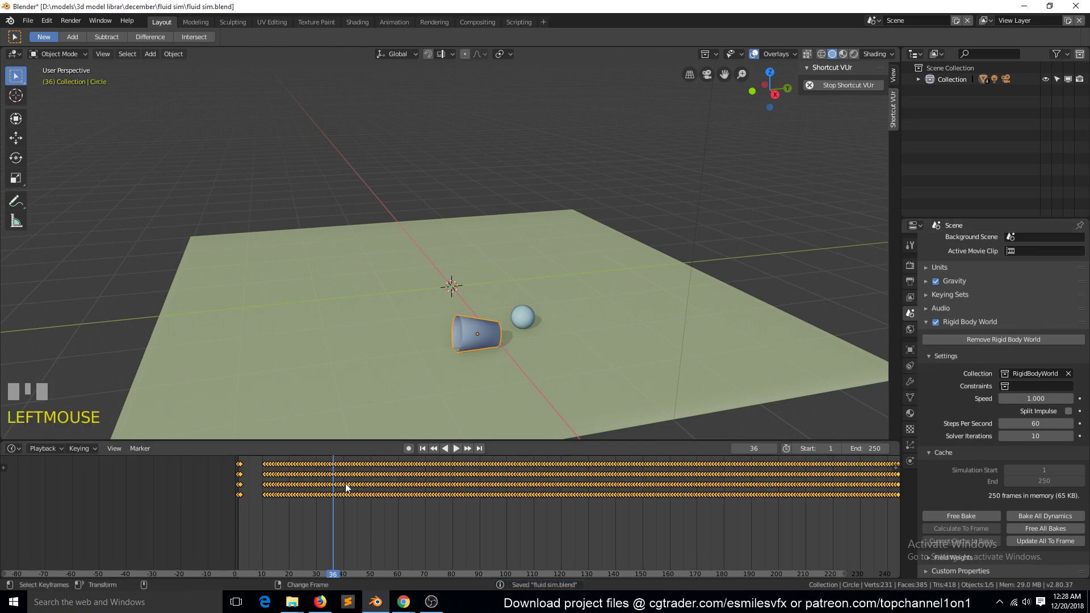
key(`)
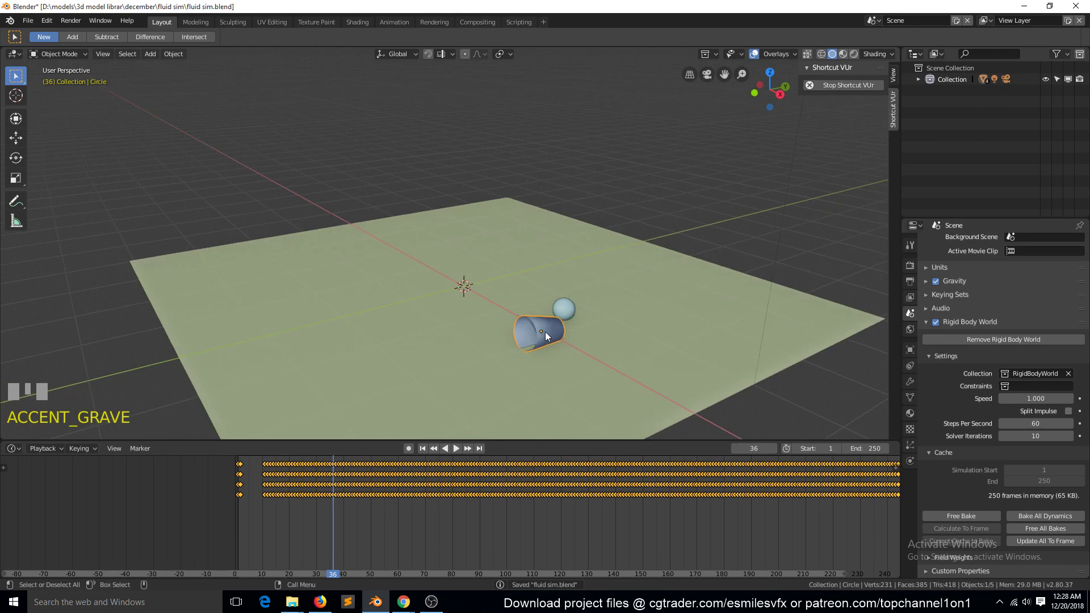
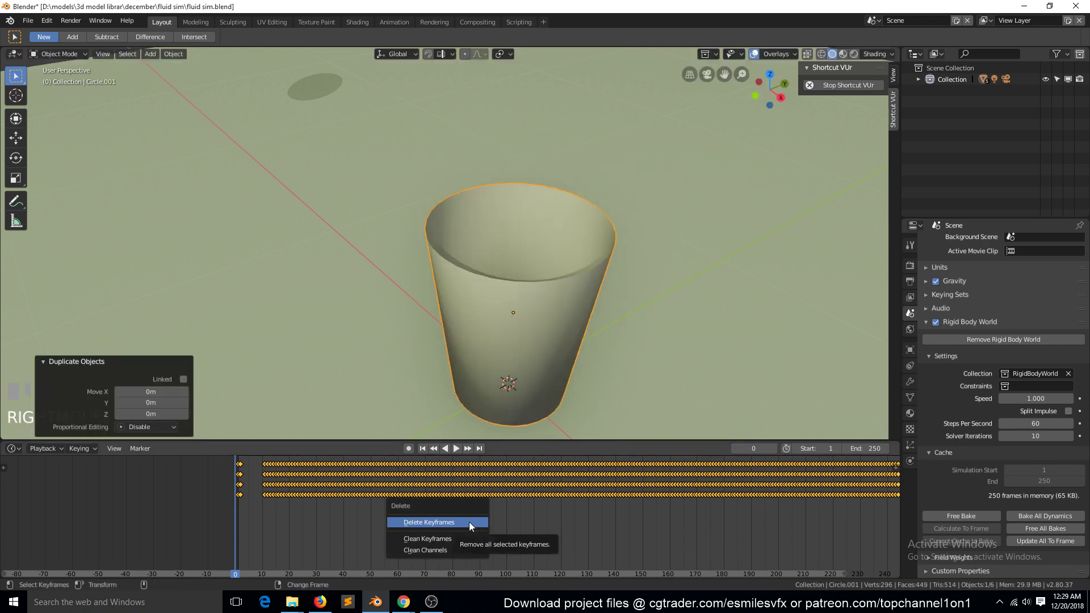
Delete the cup copy's keyframes, scale it slightly smaller, and select its top opening in Edit Mode
key(x)
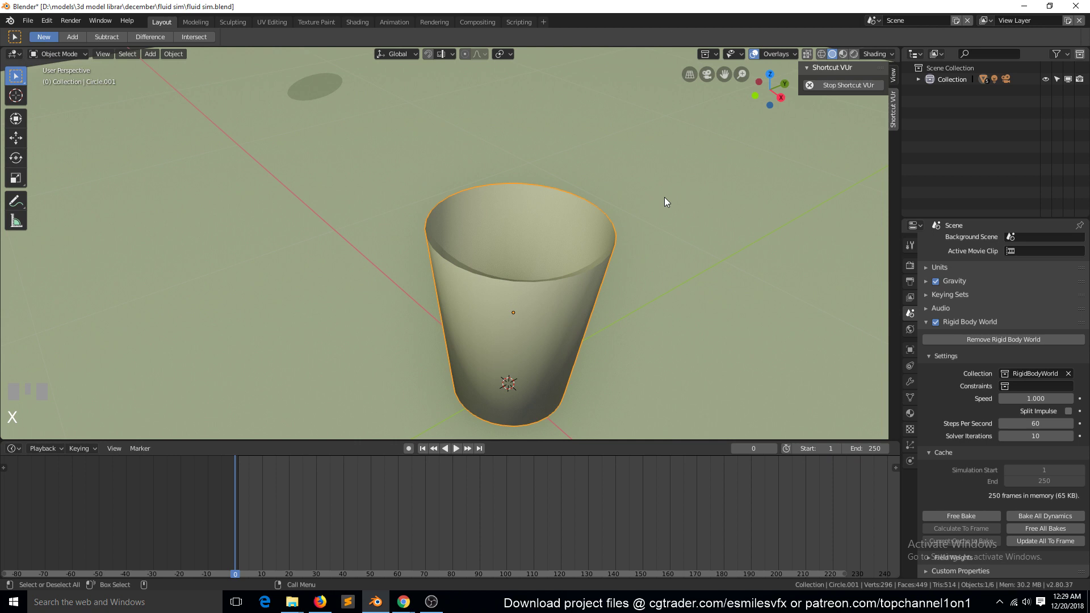
key(s)
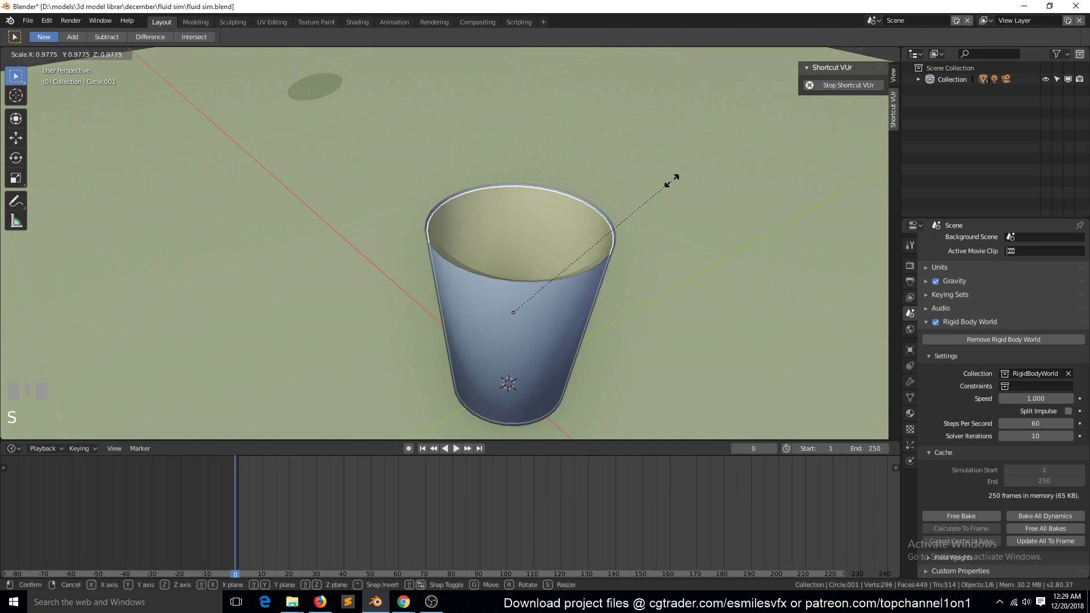
click(669, 188)
key(`)
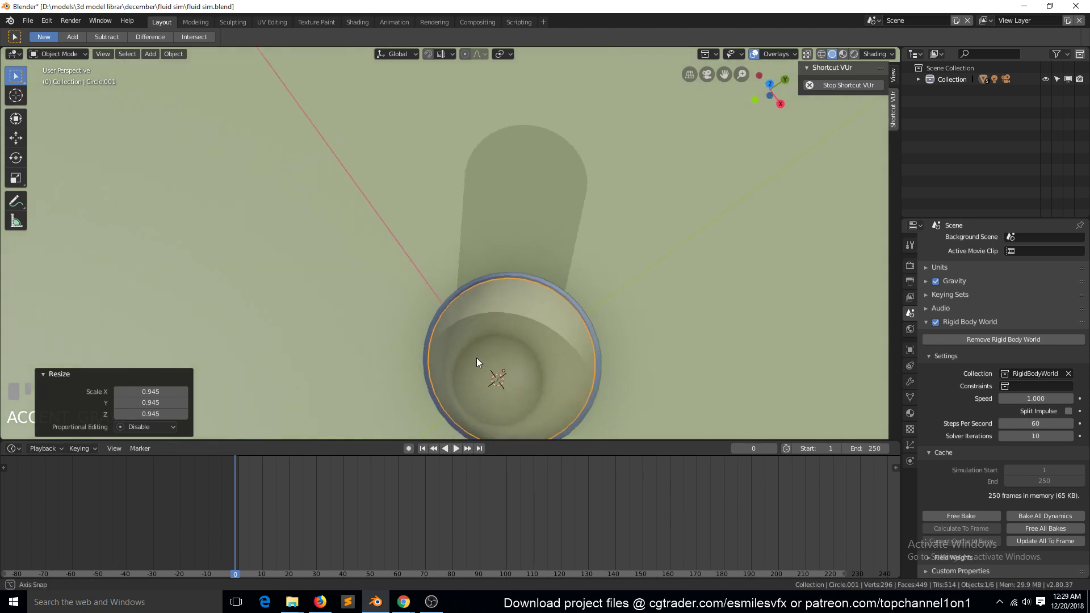
key(b)
click(456, 195)
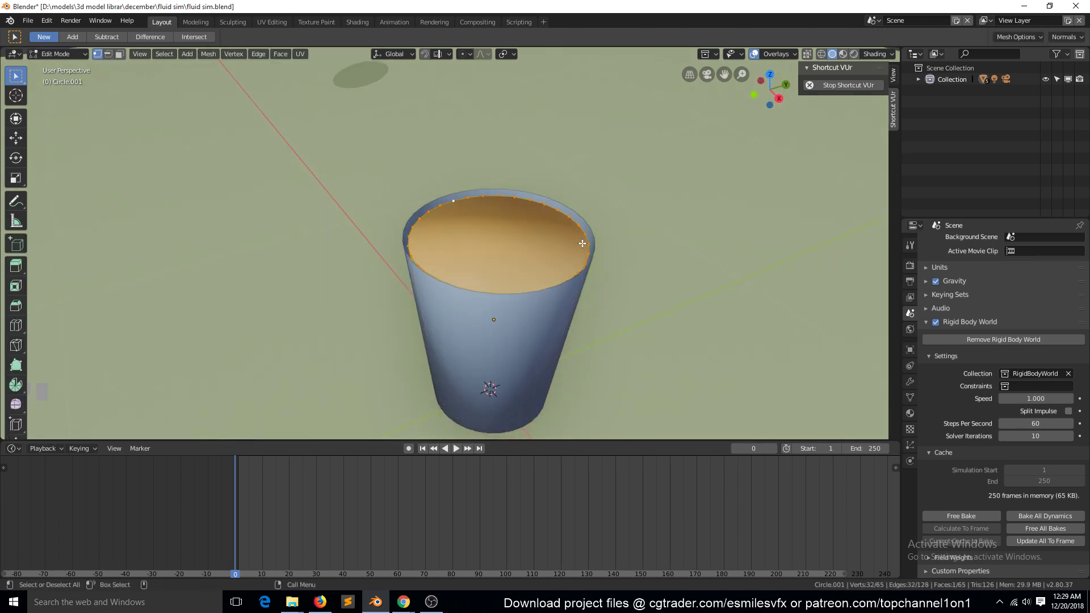
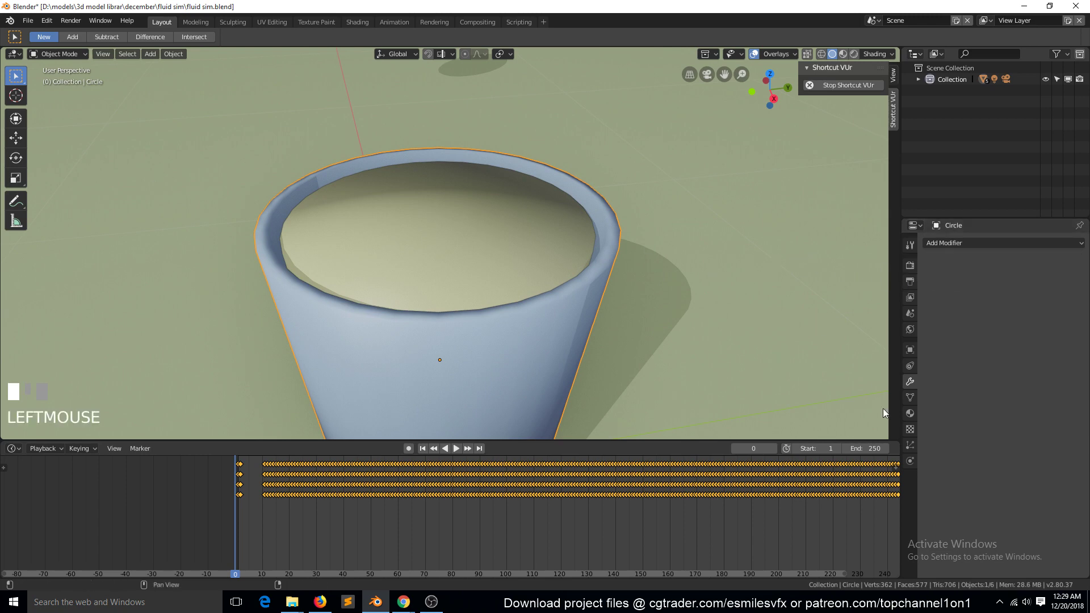
Enable Auto Smooth in the cup's Normals settings and save the scene file
key(`)
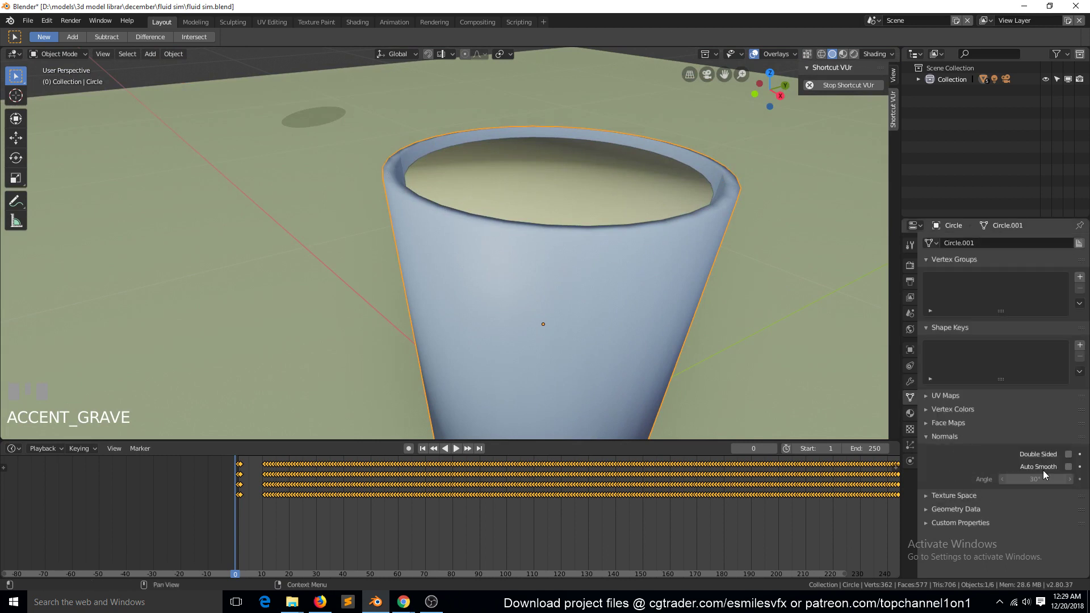
click(1075, 472)
key(`)
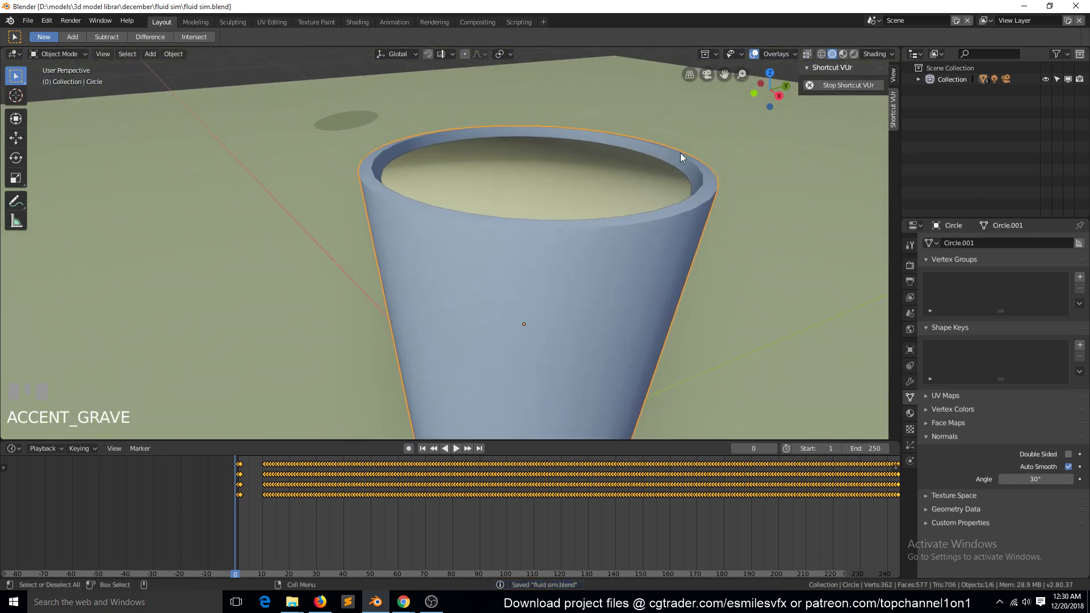
scroll(down, 3)
Add a new cube over the liquid shape and scale it up to enclose the cup
key(`)
key(b)
key(Tab)
key(`)
key(b)
key(Tab)
click(528, 279)
scroll(down, 3)
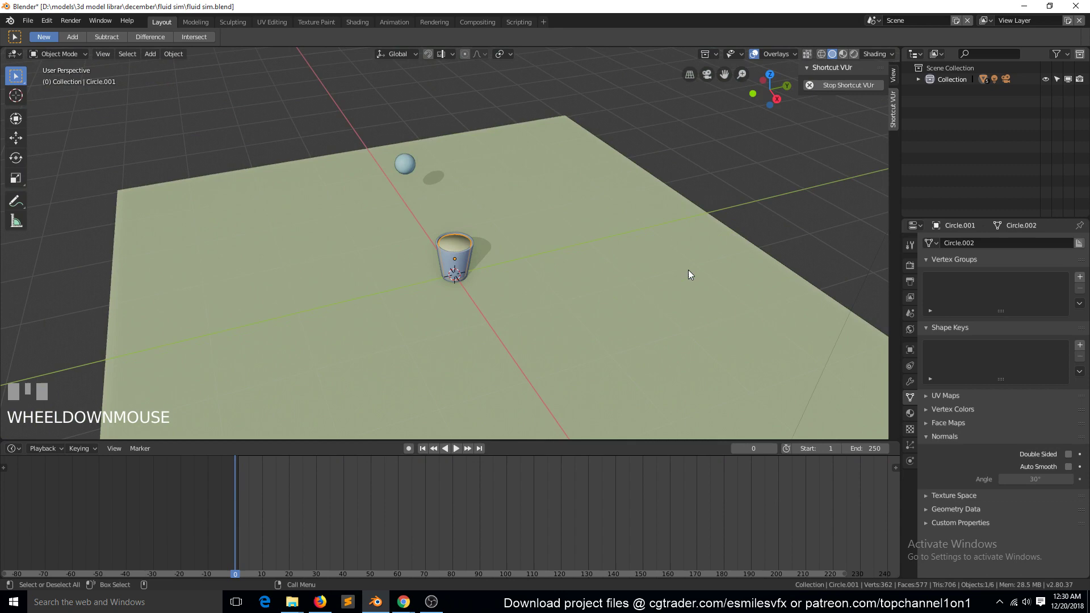
key(alt+h)
key(alt+a)
key(`)
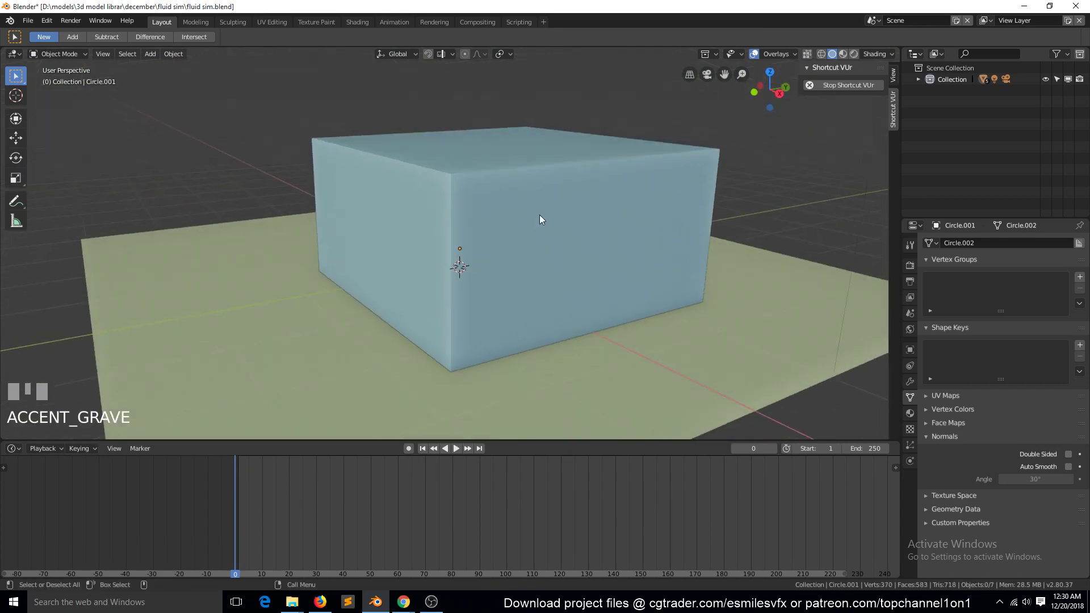
Give the box Fluid physics with a domain type, hide it, and bring up the liquid body's Physics tab
click(544, 222)
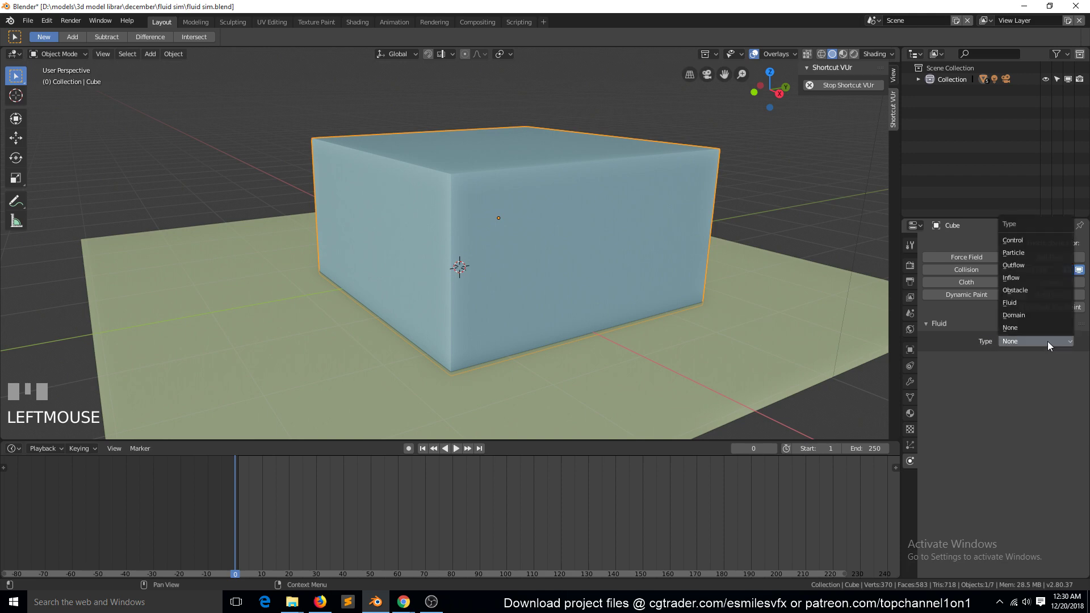
drag(1041, 315, 538, 303)
key(h)
scroll(up, 3)
key(`)
scroll(up, 3)
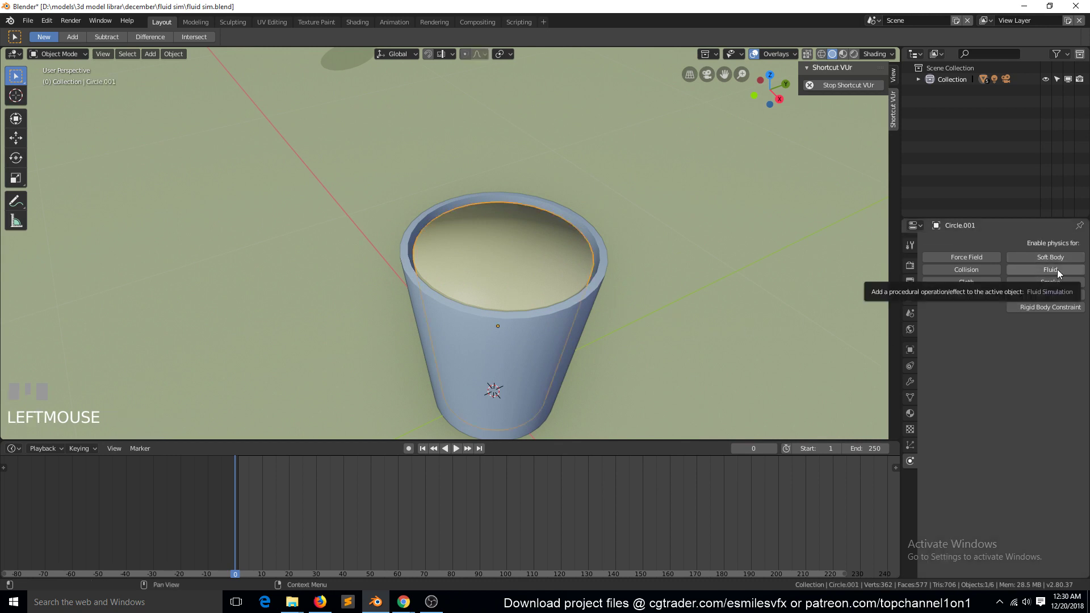
Set the liquid shape as fluid and the cup as a fluid obstacle, then save
drag(1062, 274, 638, 233)
key(`)
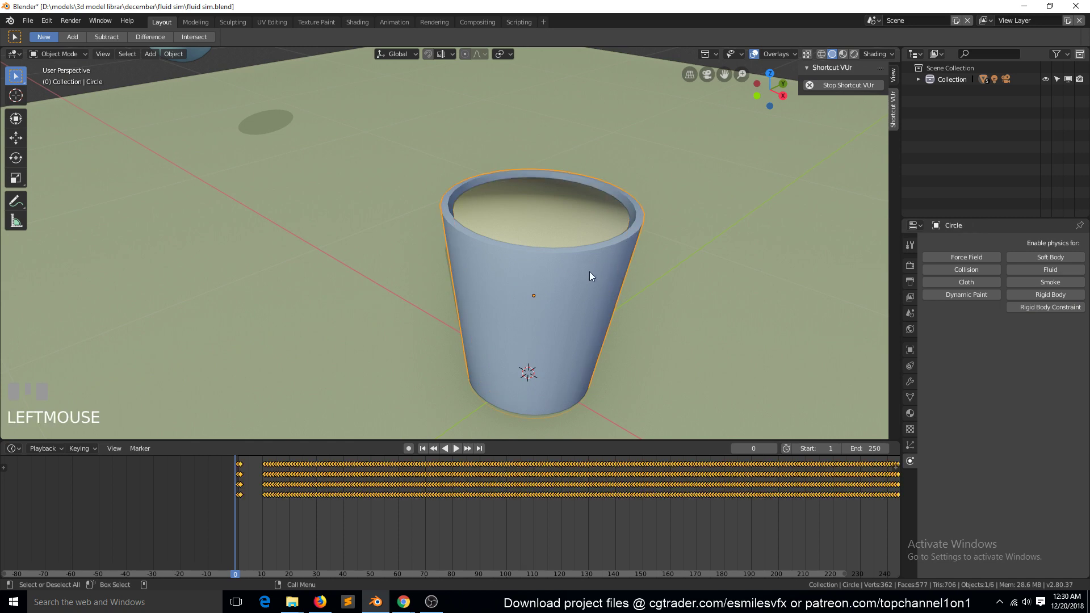
drag(1059, 270, 684, 308)
key(`)
scroll(down, 3)
key(`)
Unhide the domain cube and bring up its fluid bake settings
key(alt+h)
scroll(down, 3)
key(alt+a)
key(`)
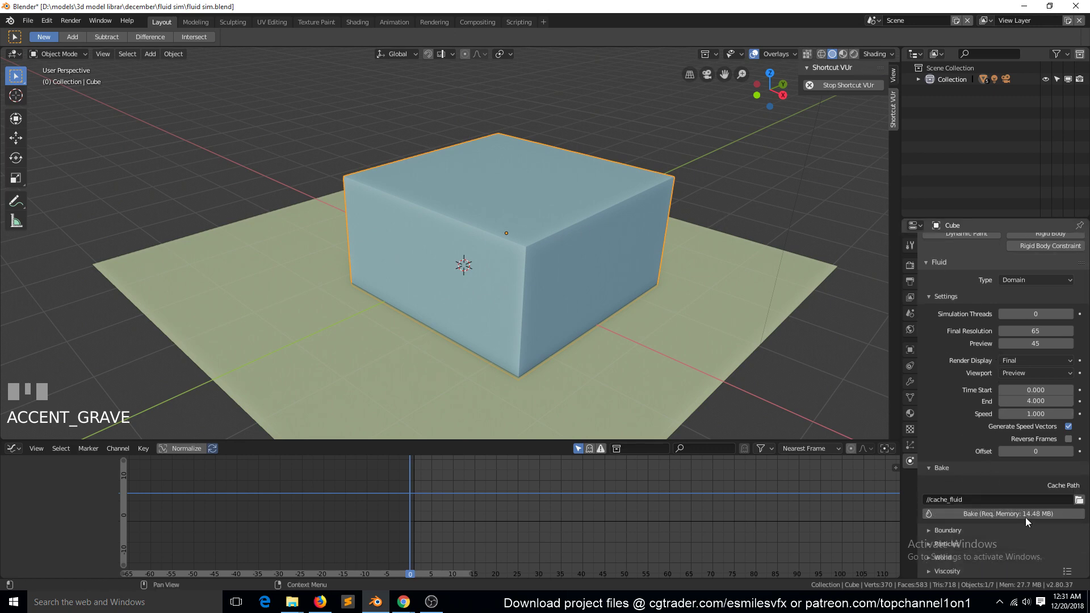
Bake the fluid, scrub the timeline to see liquid spilling beside the cup, and save
click(976, 445)
scroll(up, 3)
drag(535, 240, 424, 490)
scroll(up, 3)
drag(424, 490, 488, 232)
key(Escape)
Reselect the liquid shape and enter edit mode on it
click(488, 232)
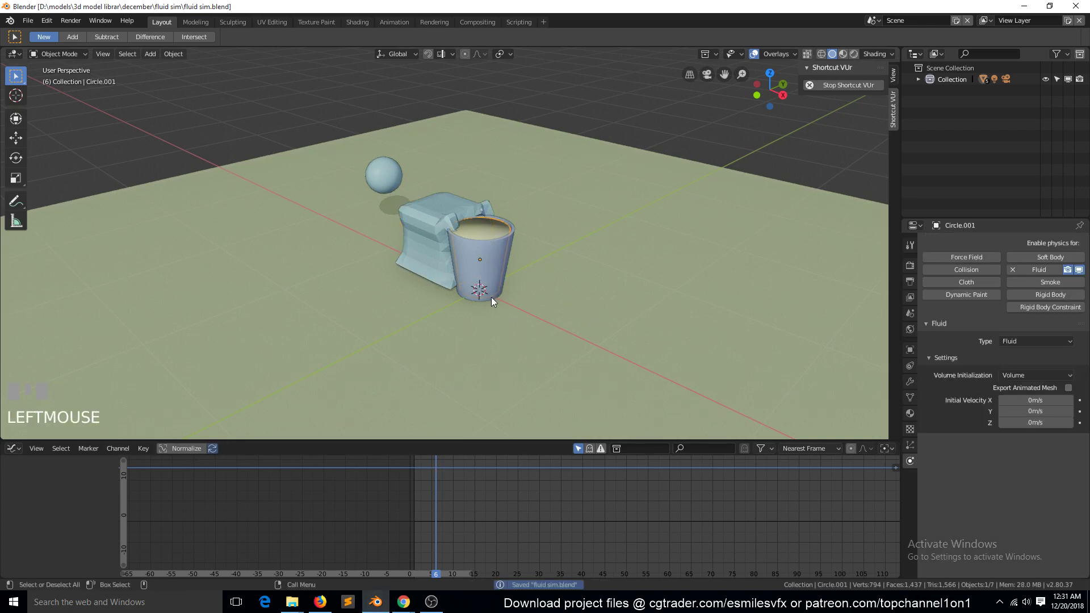
scroll(up, 3)
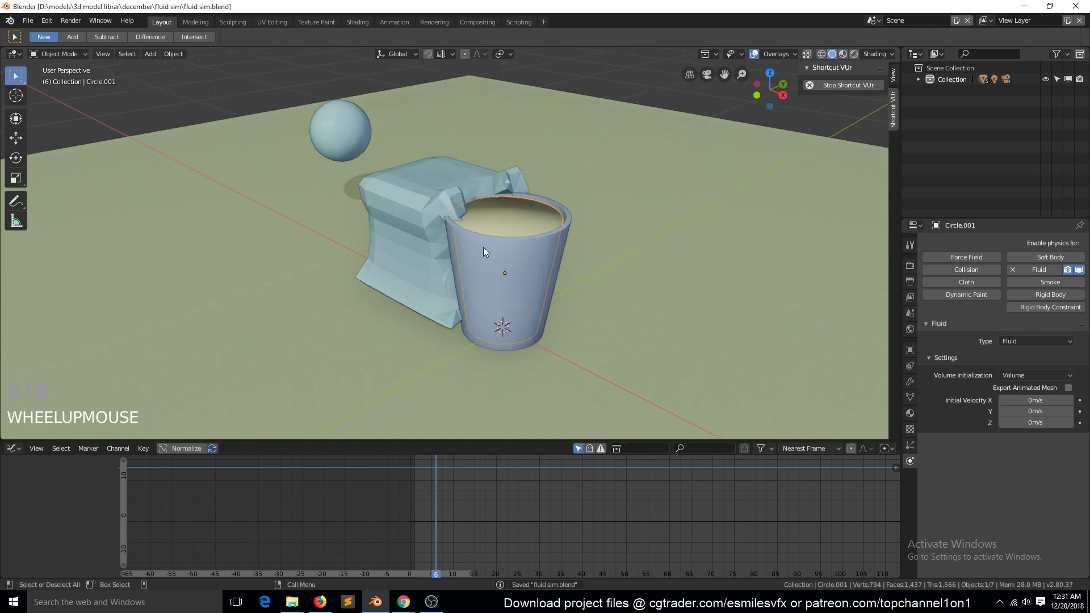
key(b)
key(Tab)
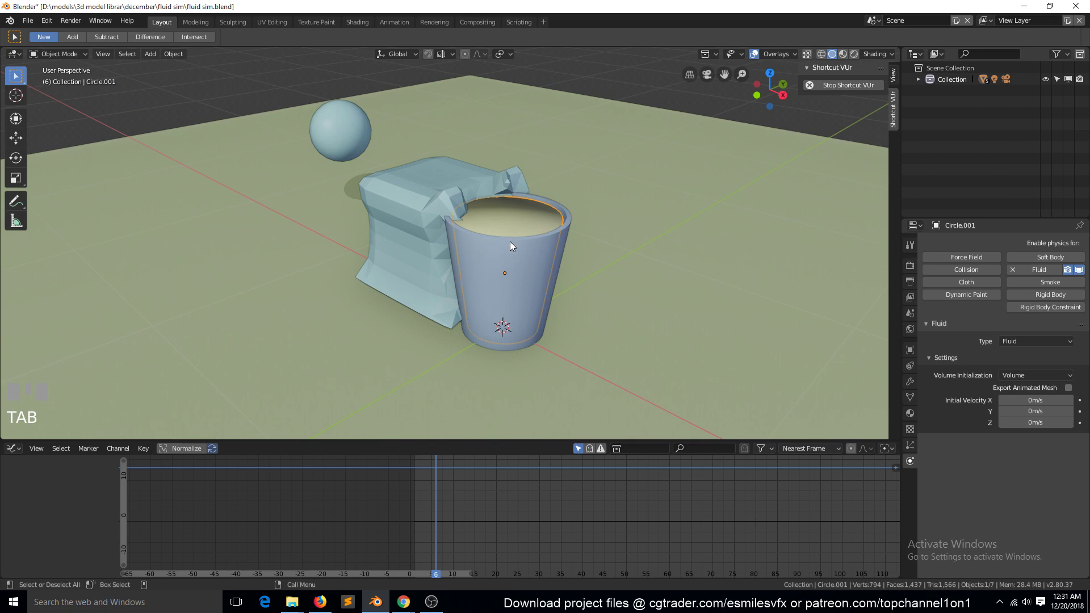
Select the cup, re-bake the fluid simulation and scrub through the result
click(517, 260)
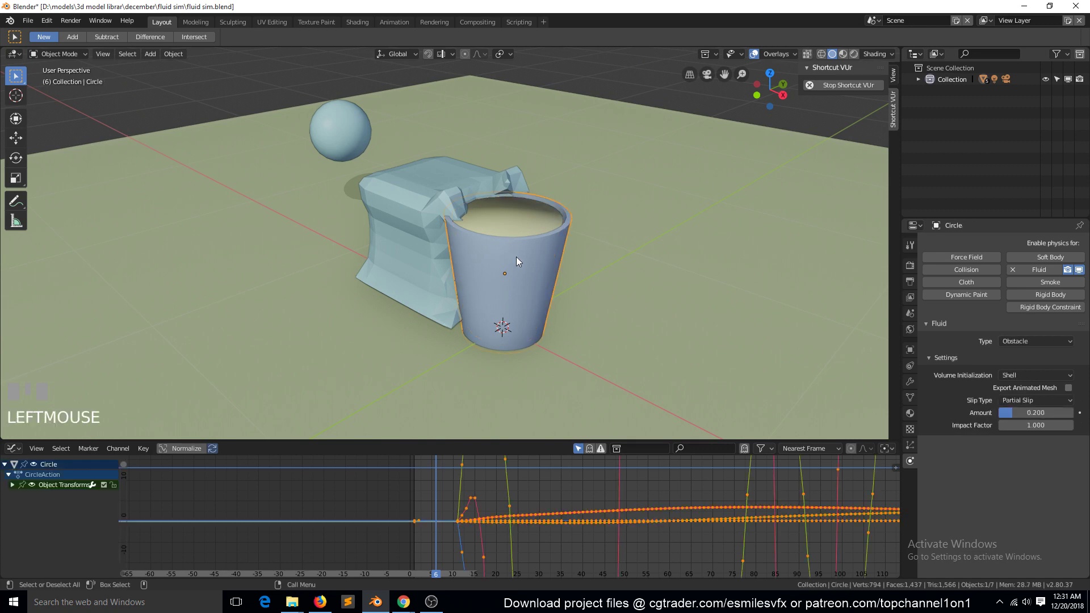
key(`)
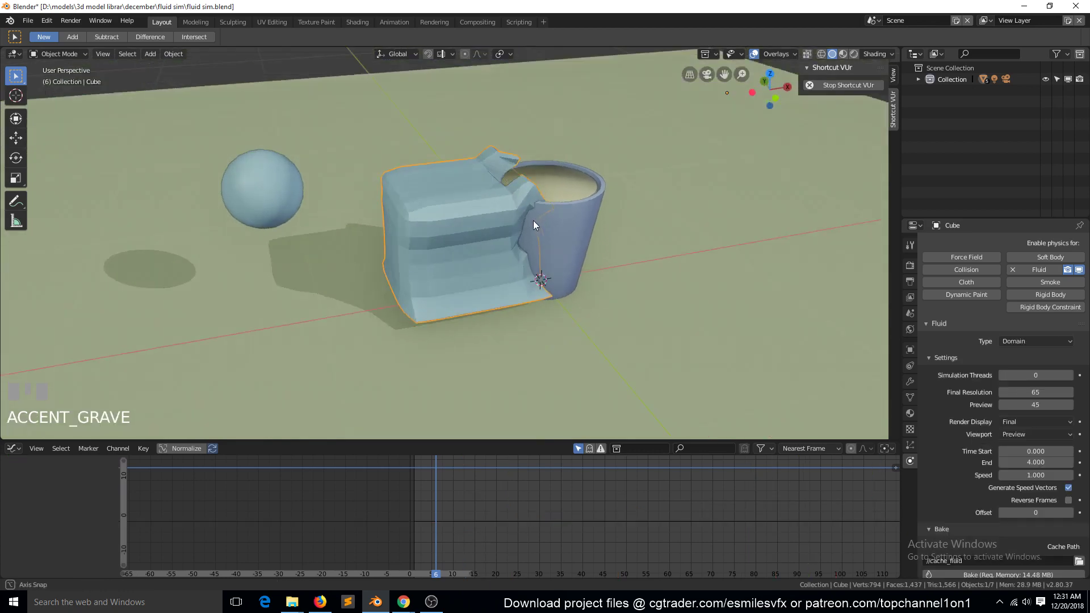
key(`)
drag(504, 240, 440, 242)
key(ctrl+a)
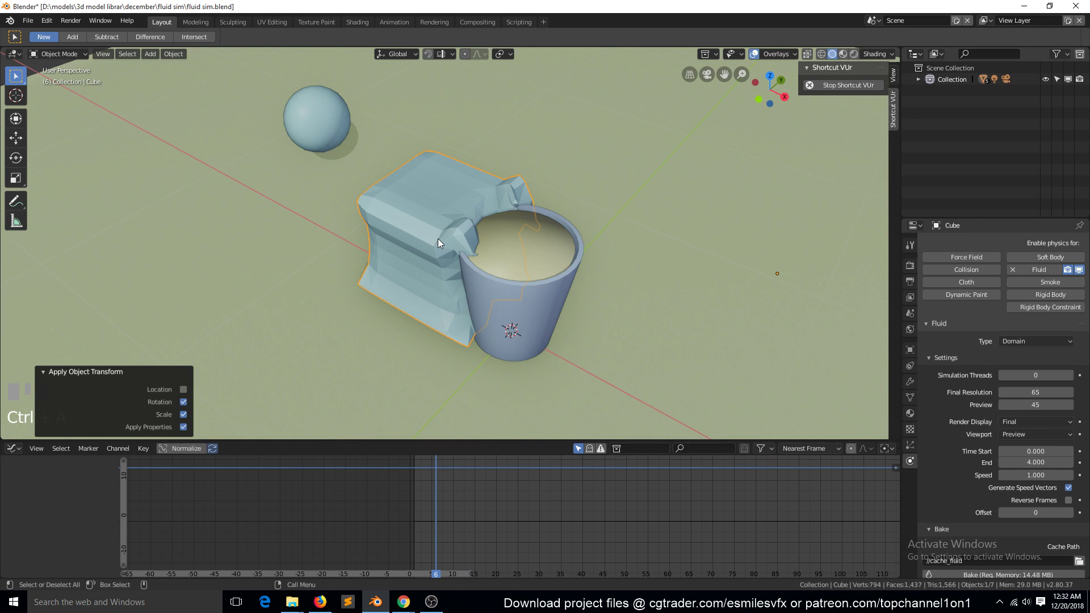
right_click(430, 480)
drag(390, 477, 632, 282)
key(`)
click(632, 282)
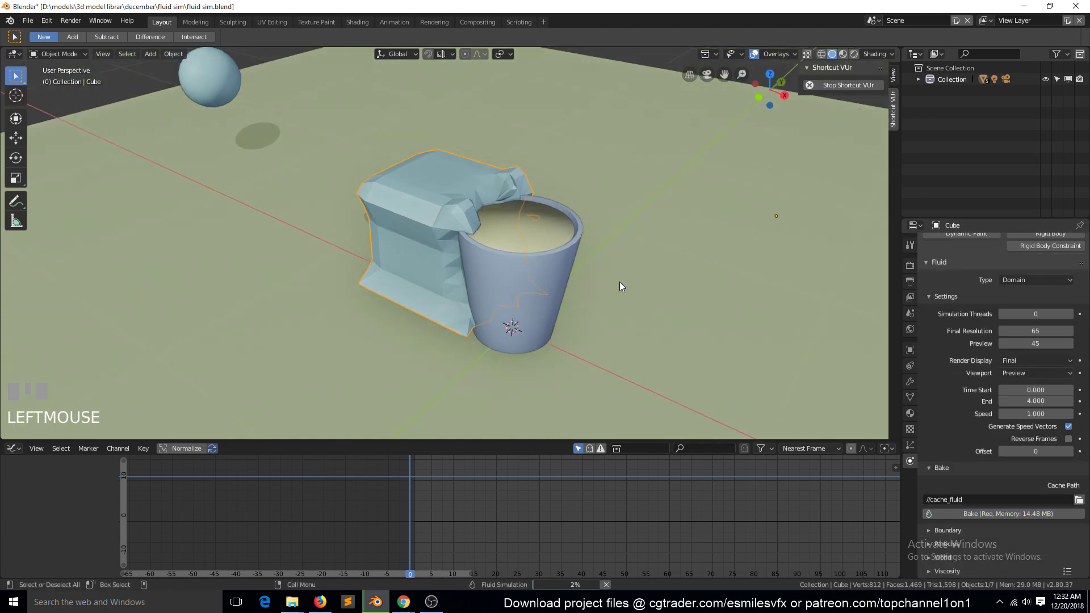
drag(426, 485, 1058, 373)
drag(1058, 373, 1024, 373)
key(Escape)
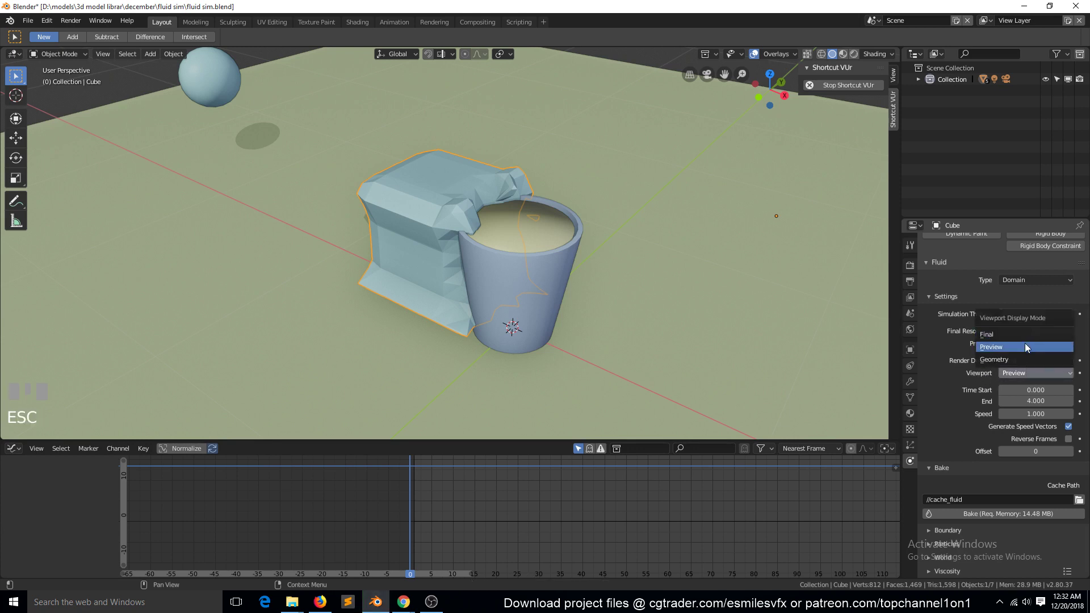
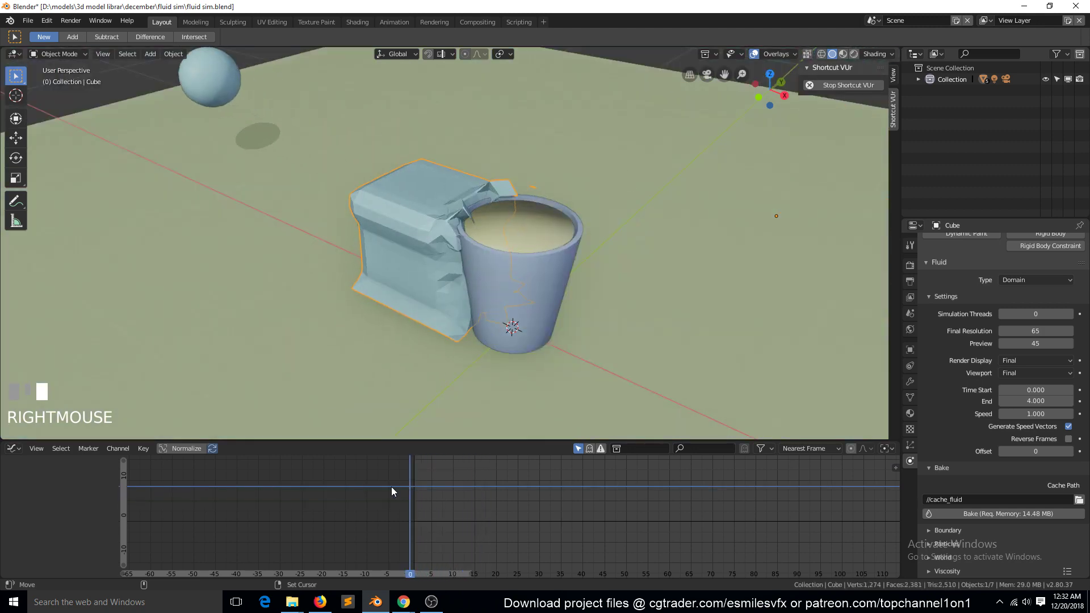
Leave edit mode on the liquid and make the domain cube active
click(546, 274)
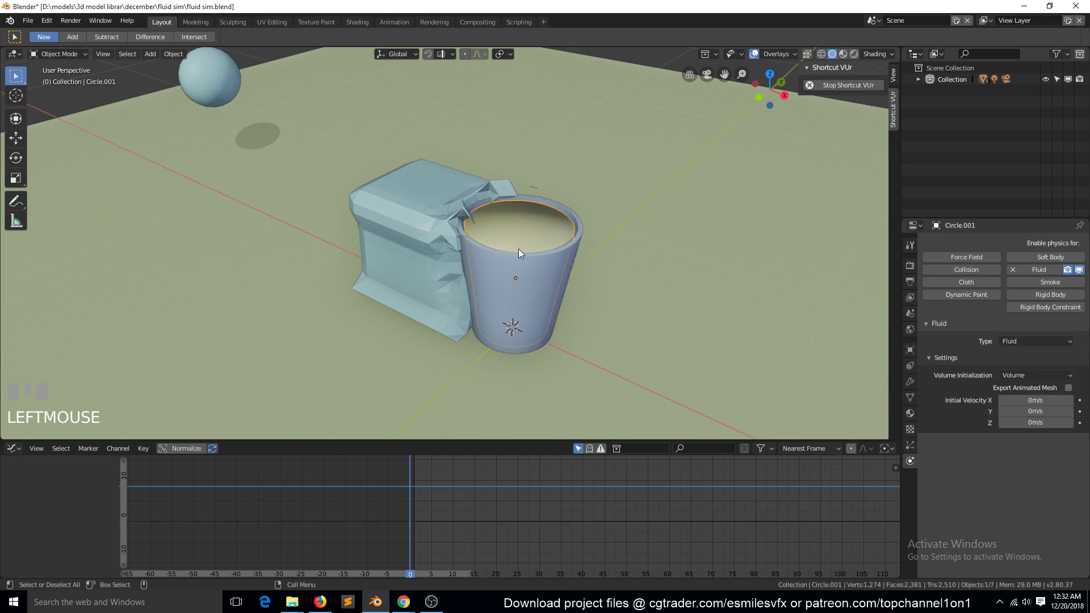
key(b)
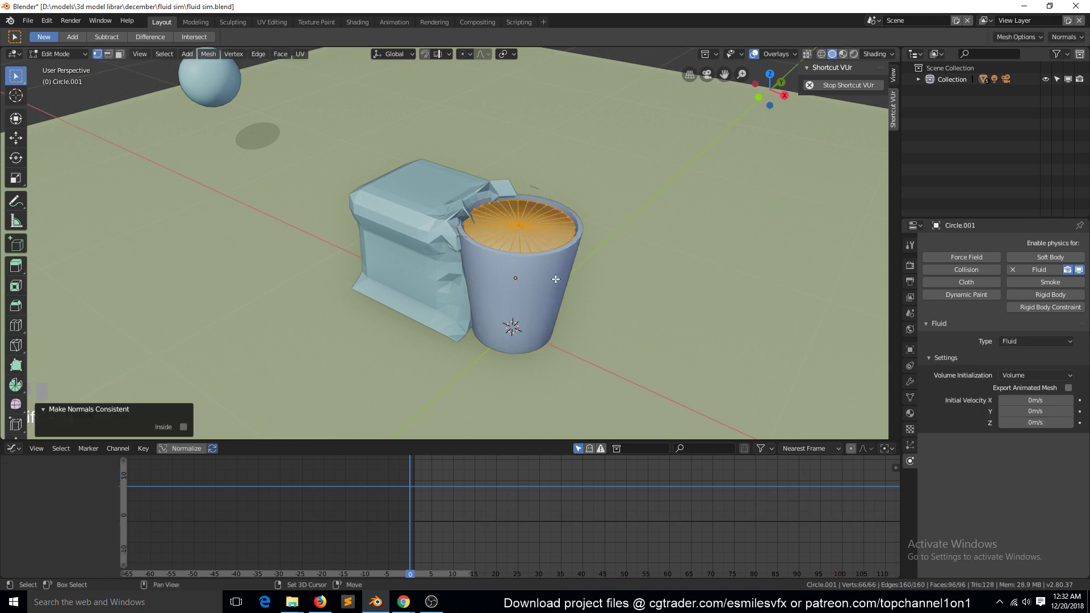
key(Tab)
click(424, 223)
key(b)
scroll(down, 3)
key(Tab)
Check the scene from top view, return to perspective and save the file
key(ctrl+a)
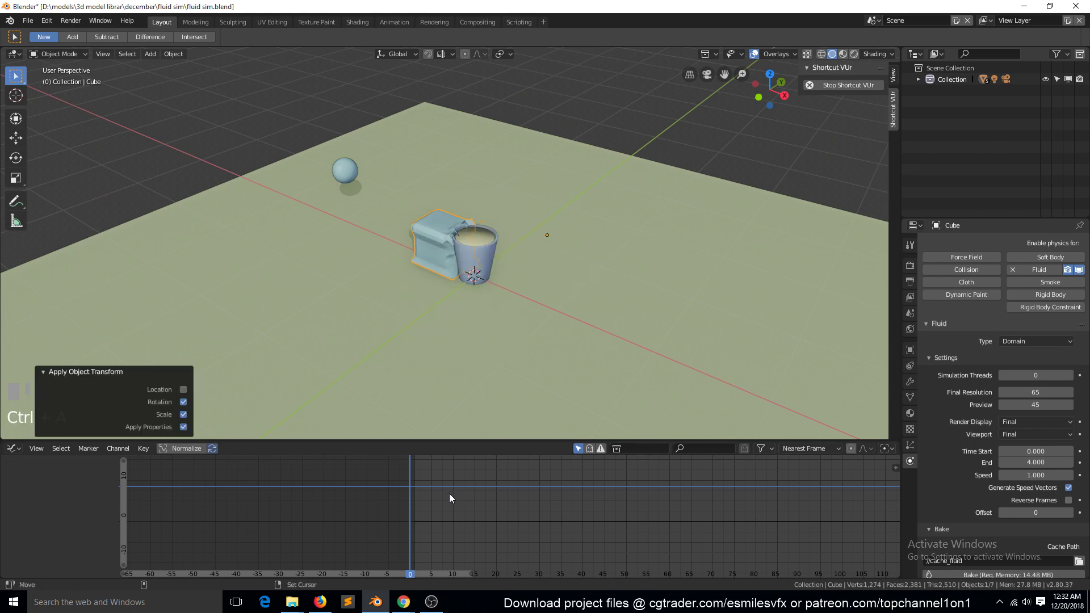
scroll(up, 3)
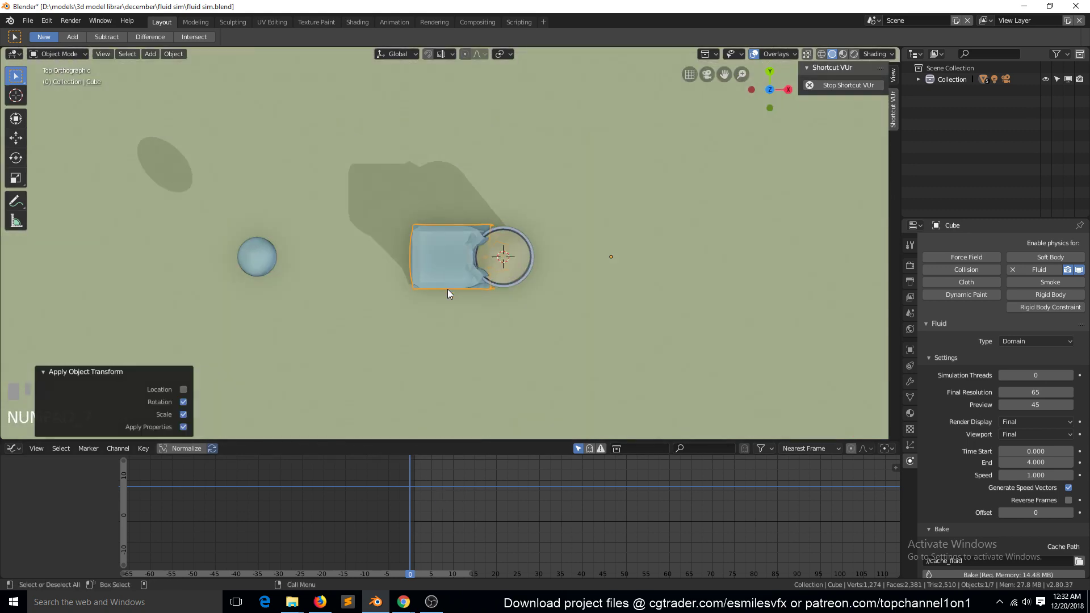
scroll(down, 3)
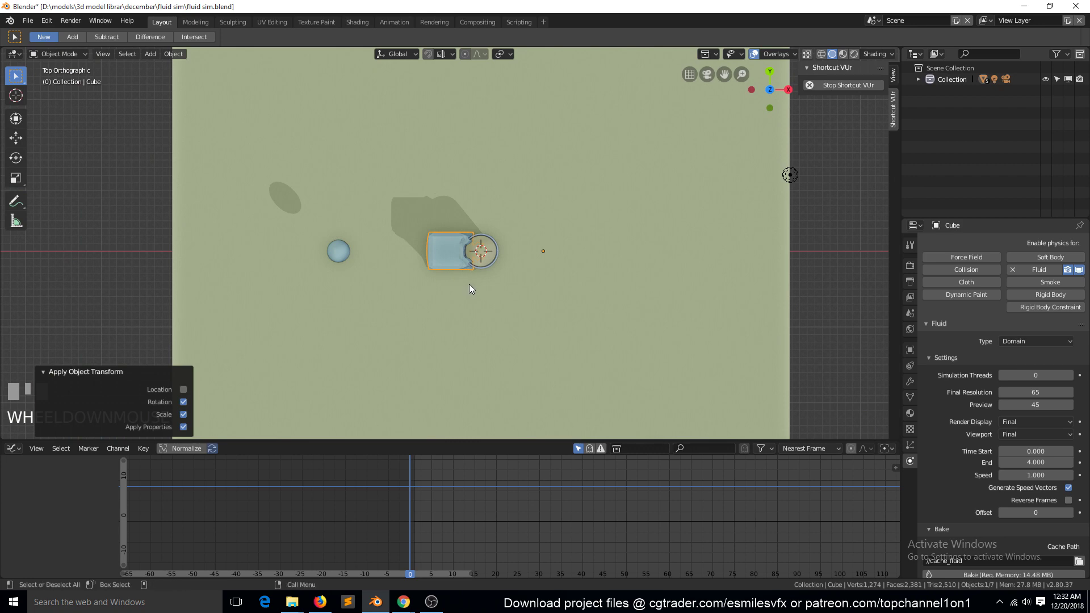
key(alt+a)
key(`)
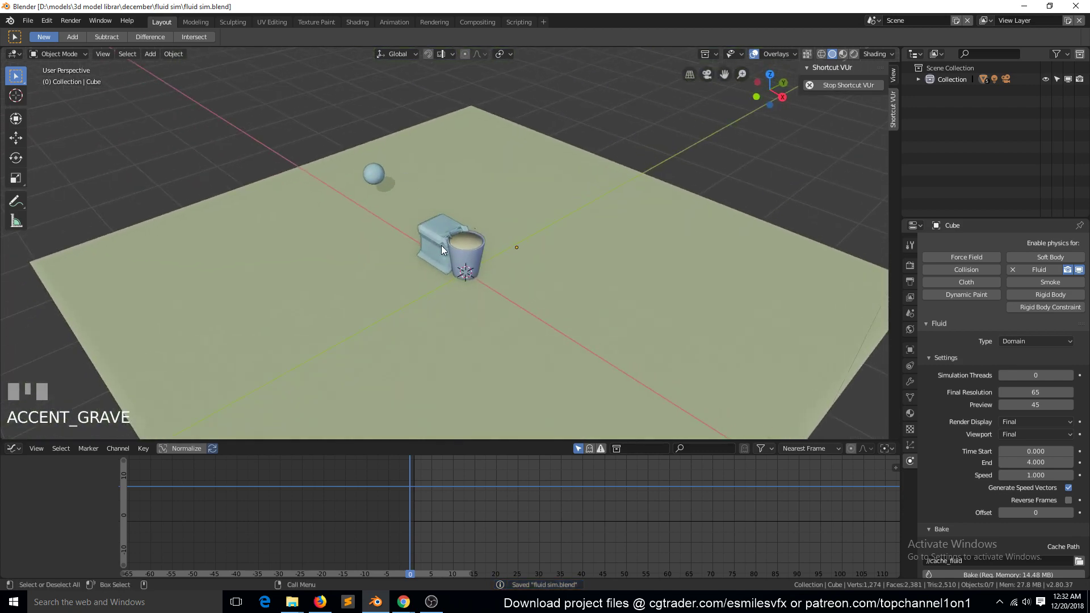
click(445, 248)
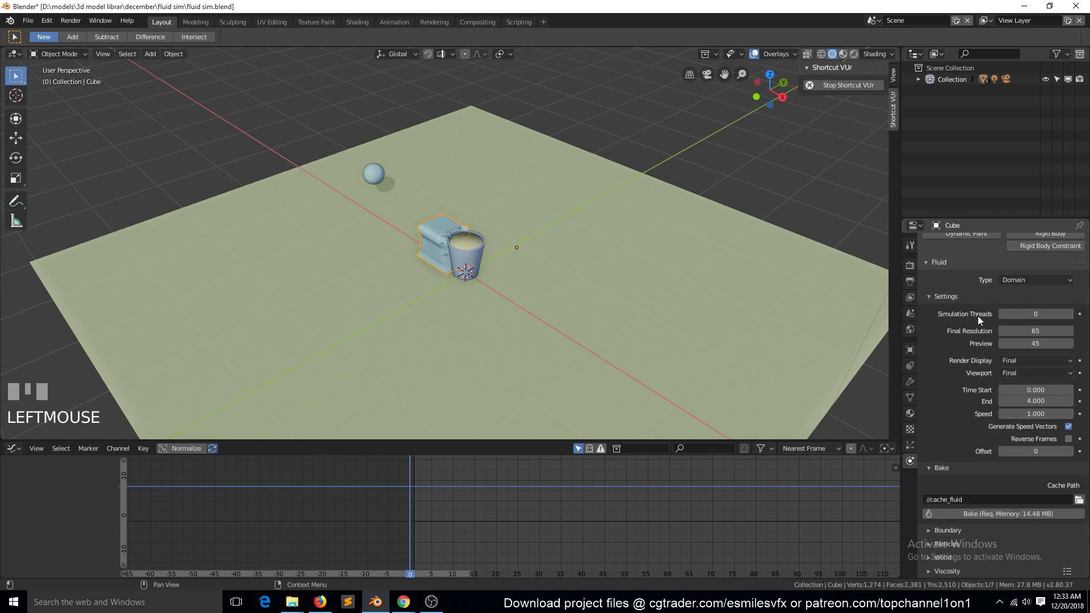
key(`)
scroll(up, 3)
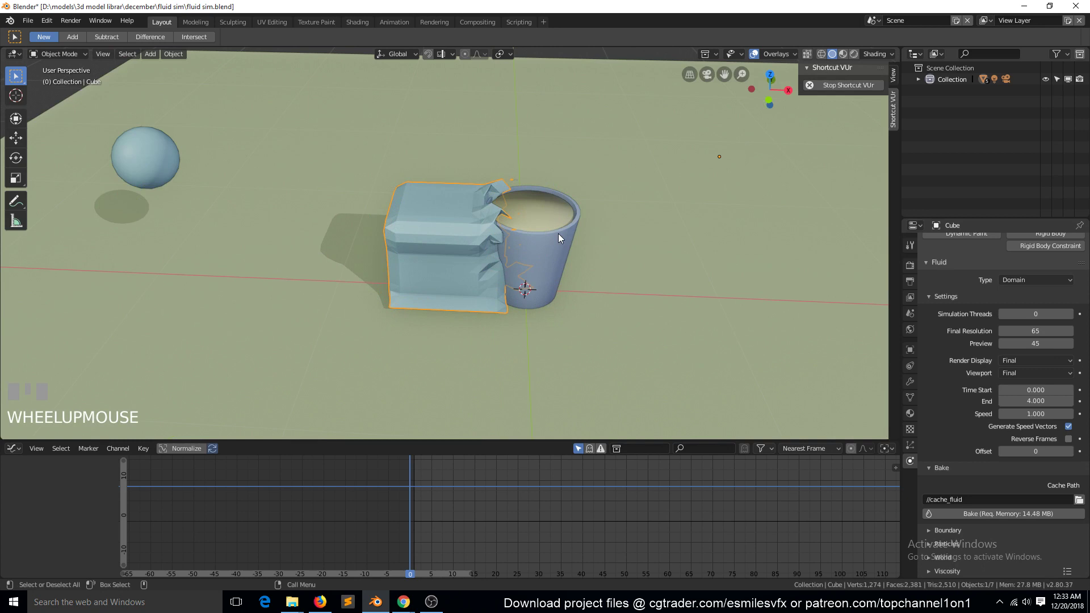
Scale the liquid Circle.001 down slightly in three passes to fit inside the cup, then reselect the domain cube
click(561, 236)
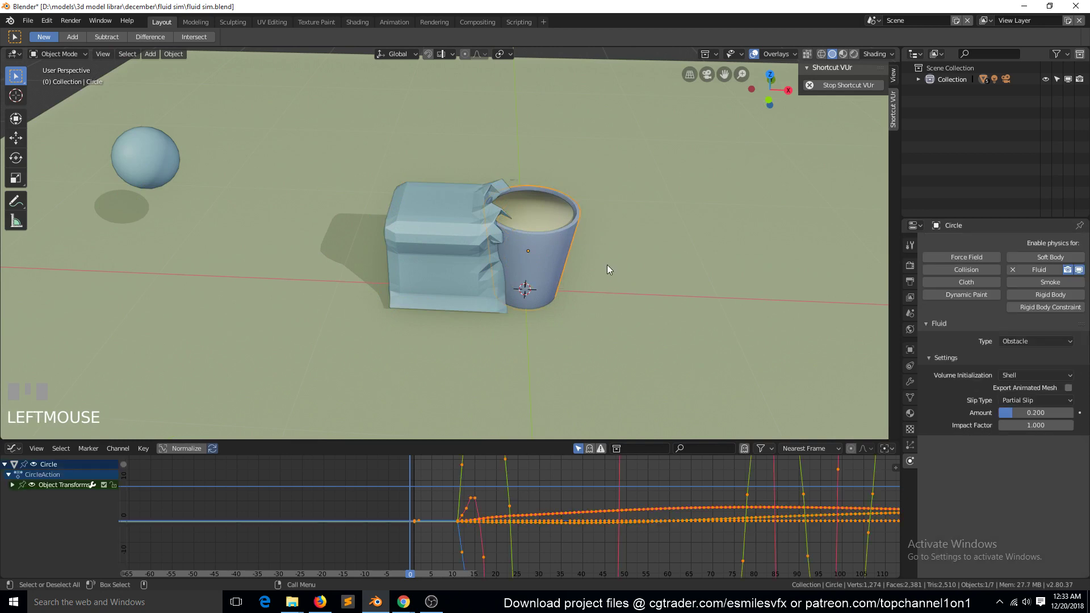
scroll(up, 3)
click(693, 192)
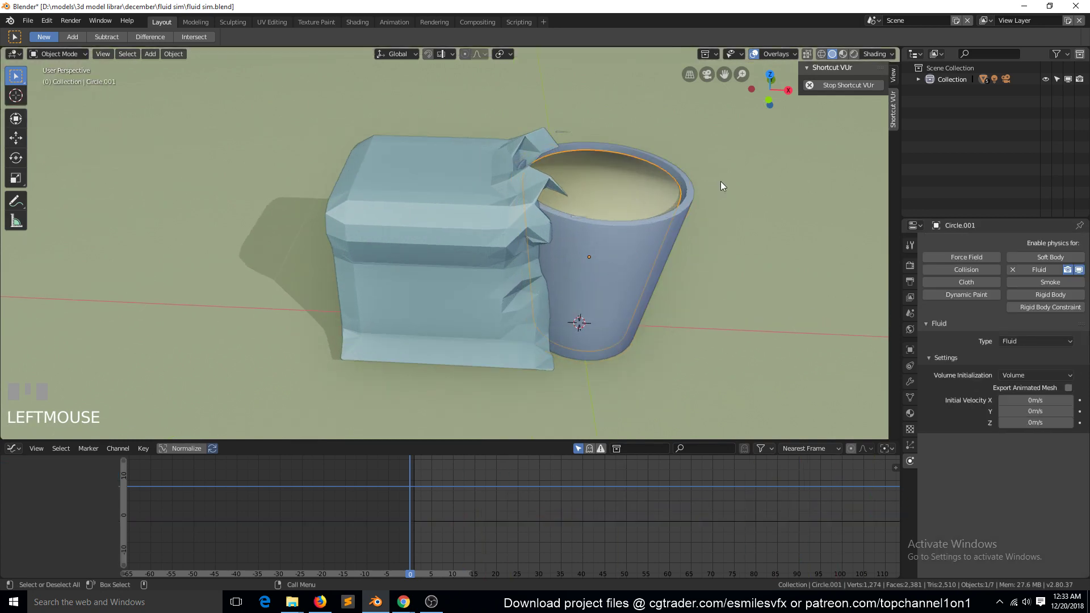
key(s)
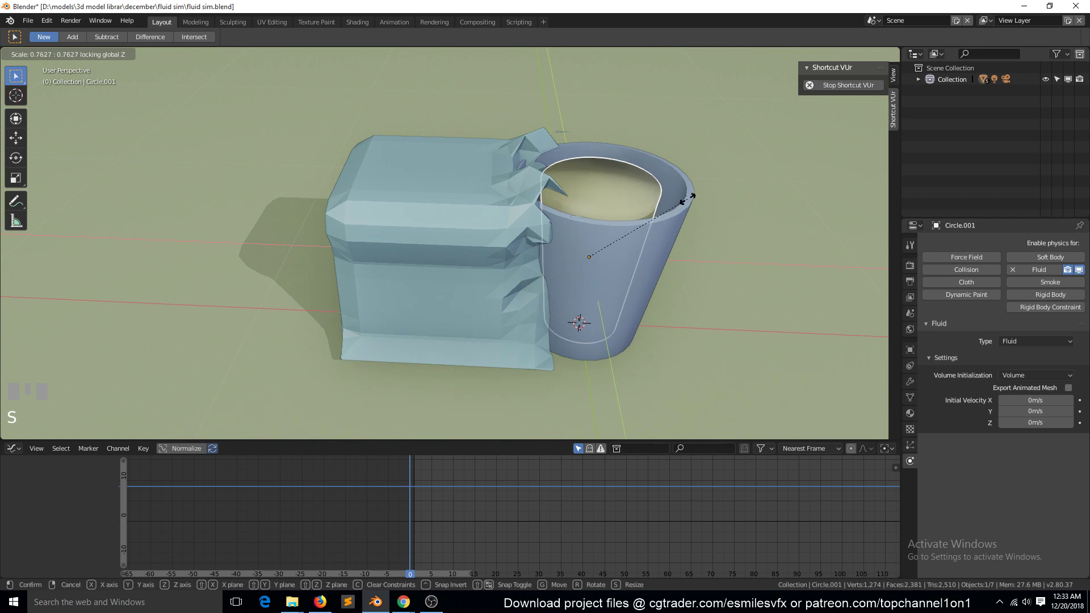
click(711, 197)
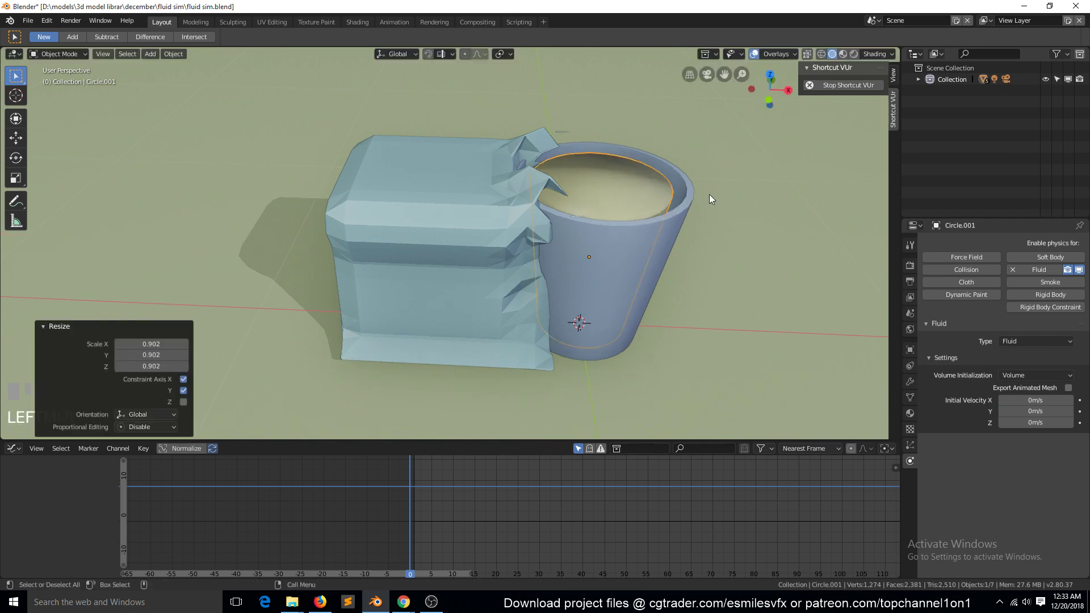
key(s)
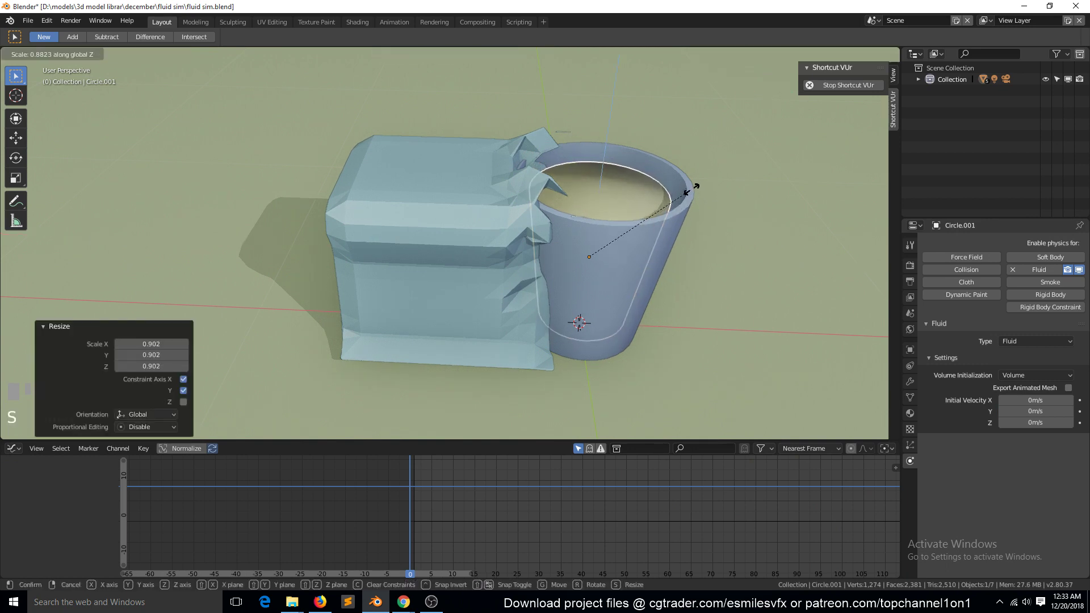
click(696, 193)
key(s)
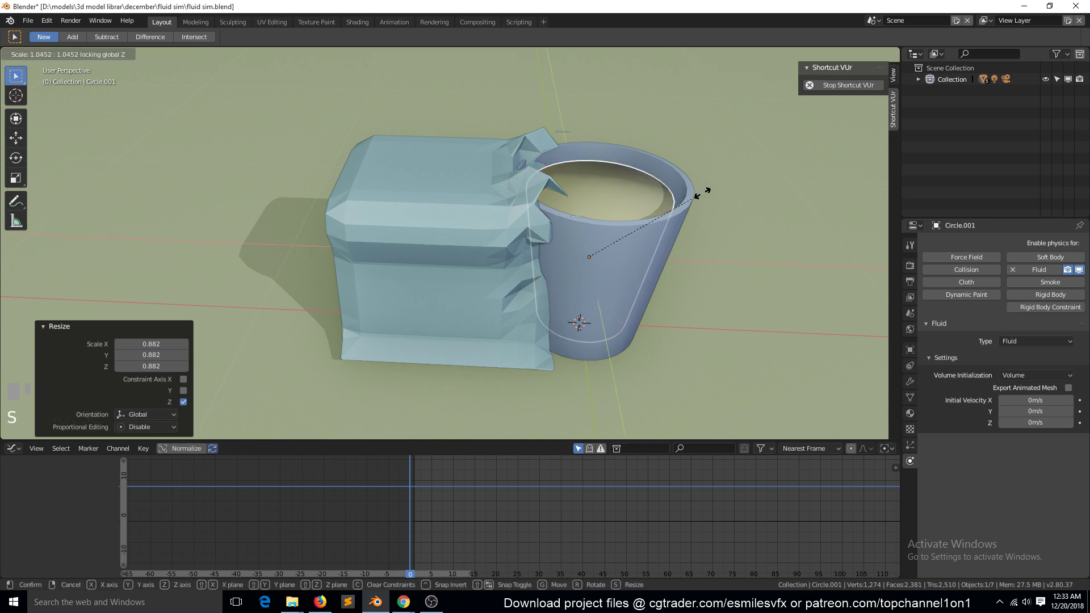
click(706, 197)
key(ctrl+a)
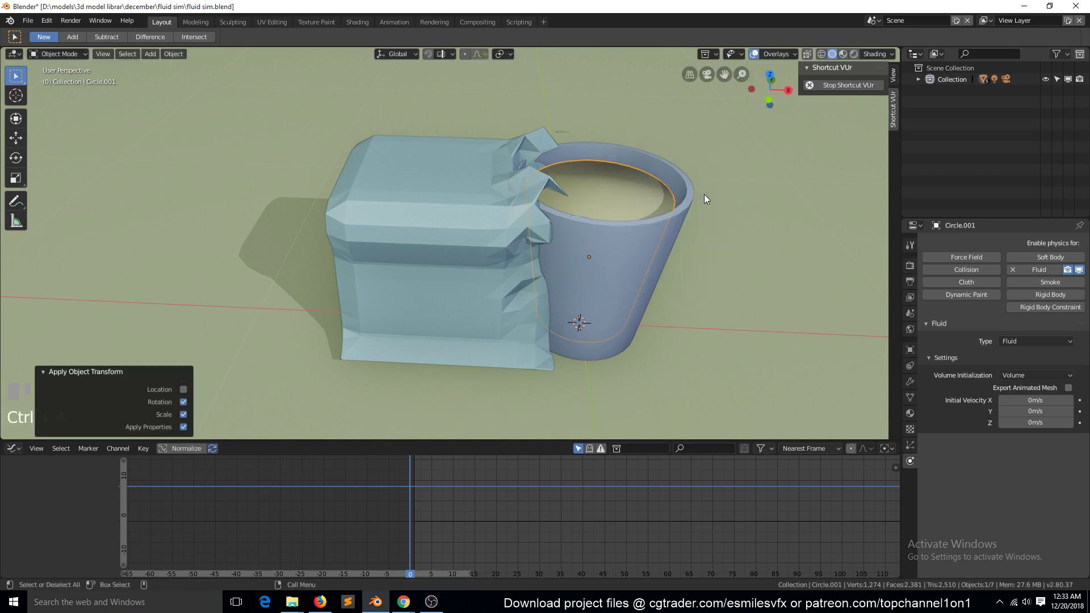
key(alt+a)
click(633, 198)
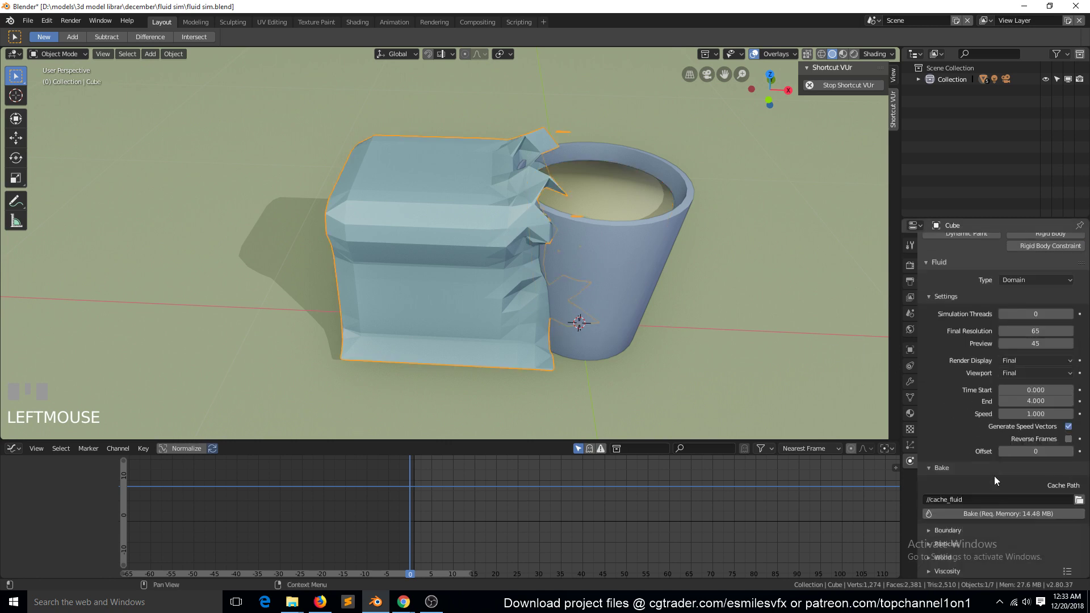
Scrub the timeline and reframe the view on the toppled cup and sphere at frame 95
drag(1001, 514, 416, 482)
scroll(down, 3)
key(`)
scroll(up, 3)
key(`)
drag(417, 482, 470, 233)
scroll(down, 3)
key(`)
scroll(down, 3)
key(`)
scroll(down, 3)
key(`)
key(Escape)
key(`)
In front orthographic wireframe view, select the domain cube and start scaling it wider
key(z)
click(470, 232)
key(KP_1)
key(s)
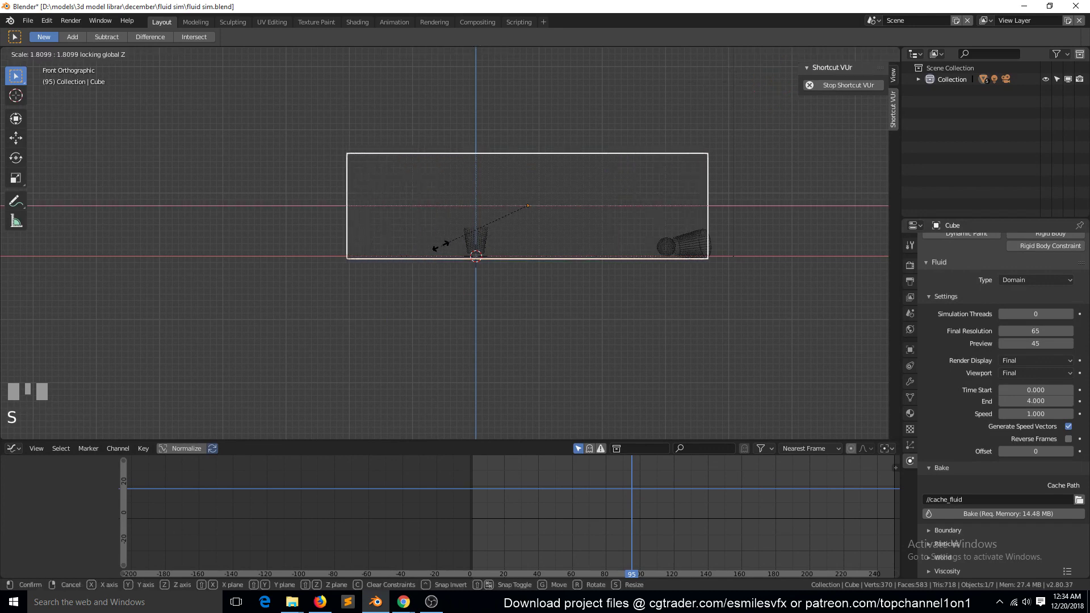
Confirm the domain widened to 1.81 along X and start shifting it along X
click(445, 249)
key(`)
key(g)
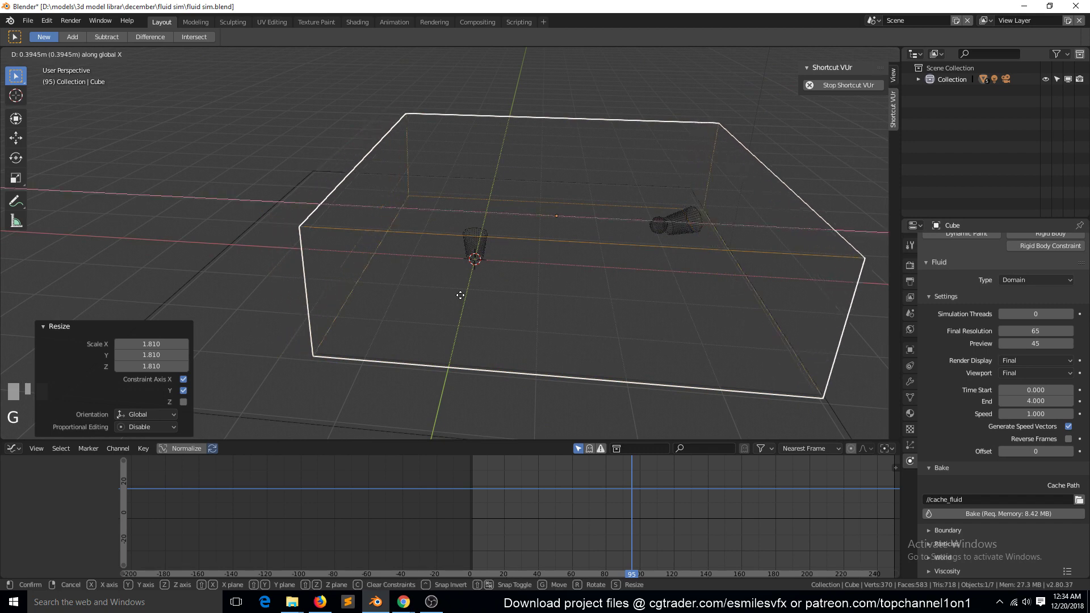
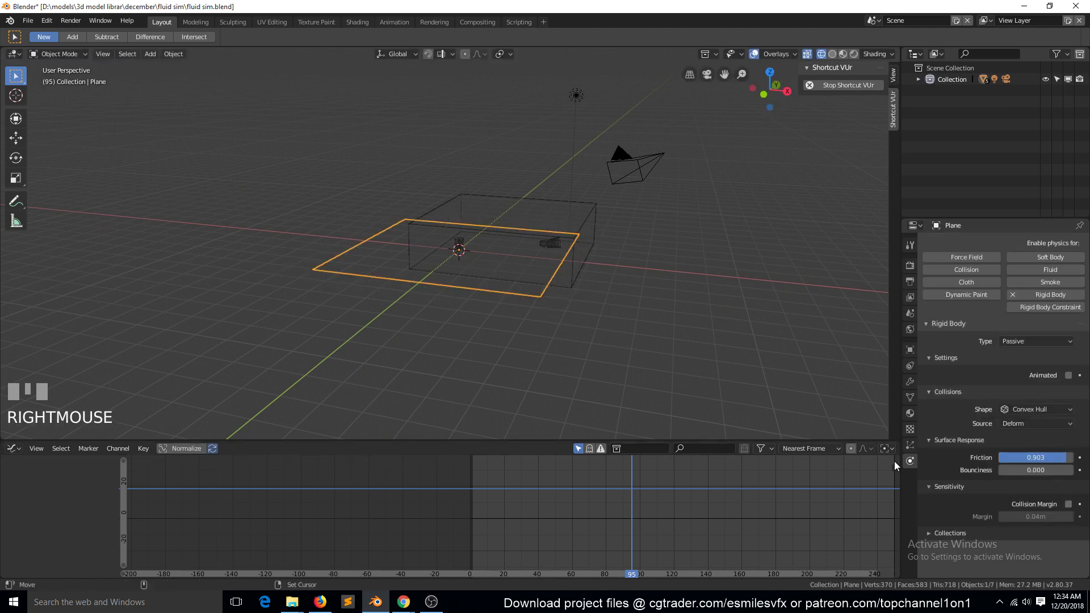
Scale the ground plane up so it extends beyond the domain cube's footprint
key(`)
scroll(up, 3)
key(`)
key(`)
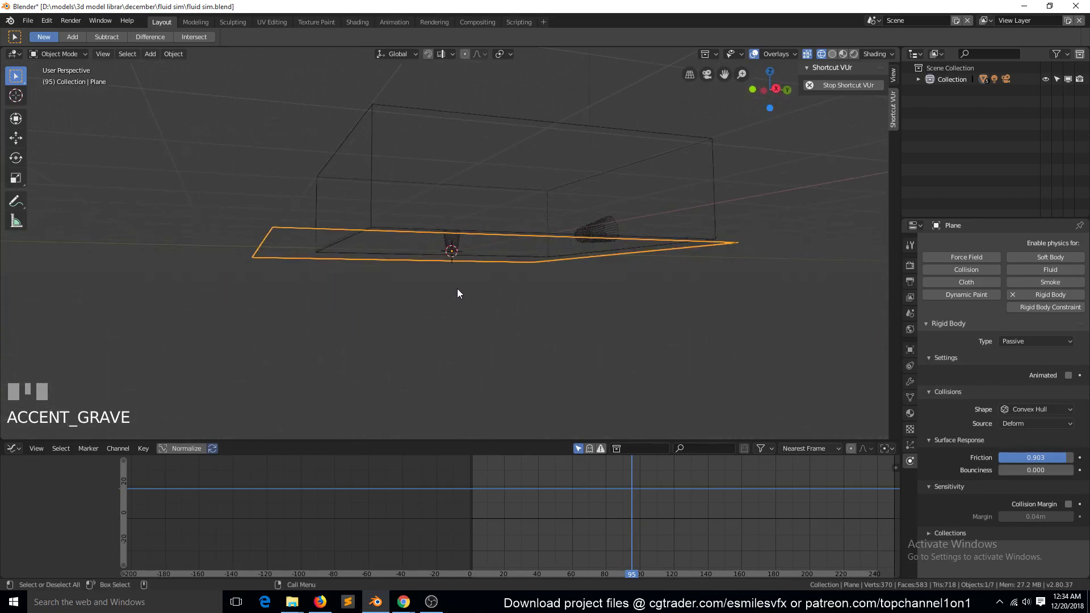
key(KP_1)
scroll(up, 3)
key(`)
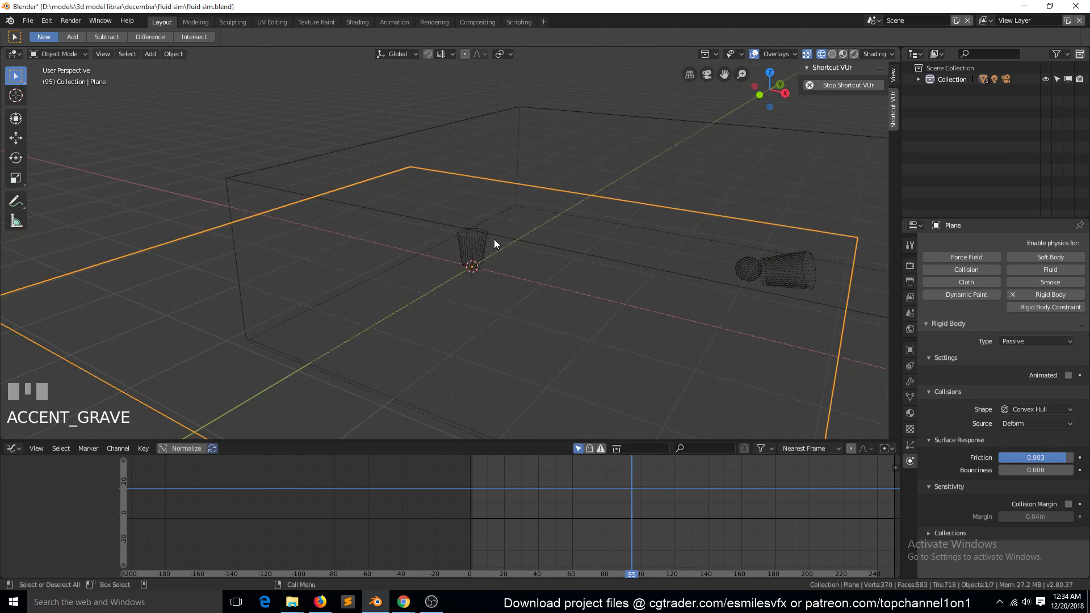
scroll(down, 3)
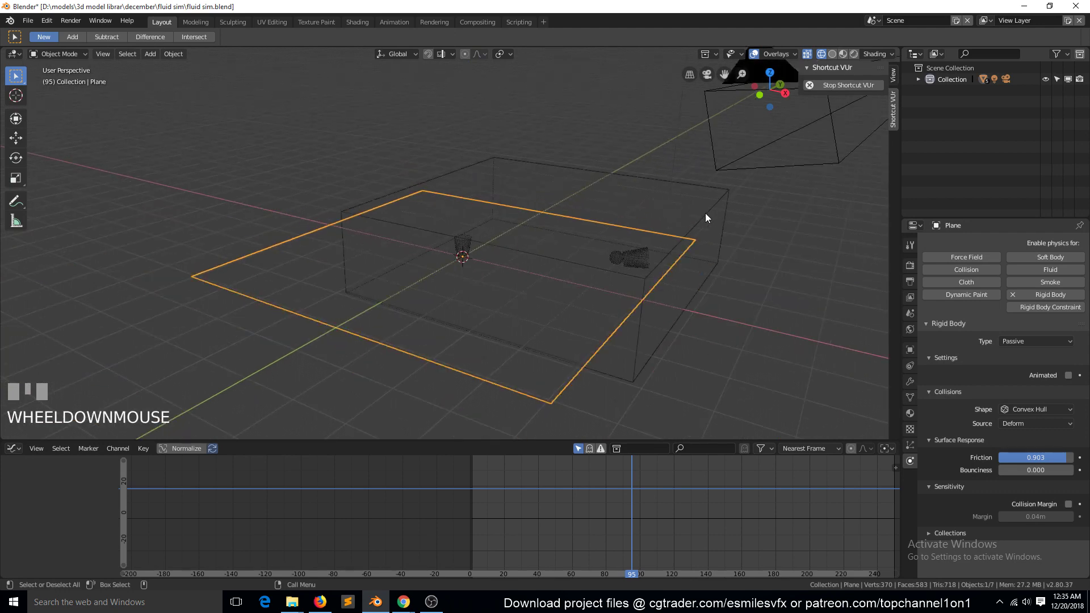
key(`)
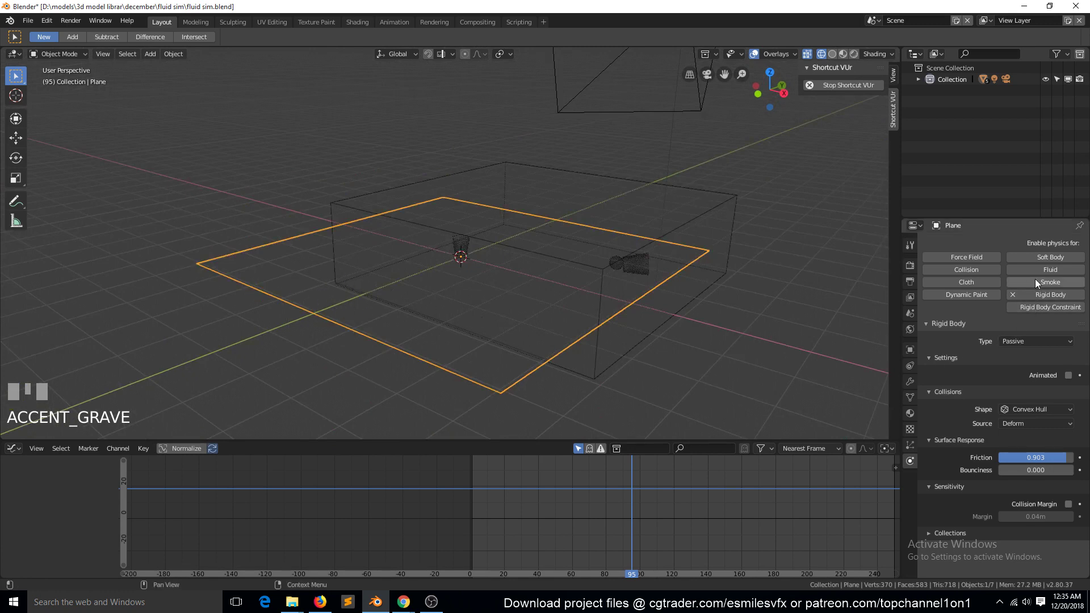
Switch to solid shading and select through the objects, ending on the domain cube
key(z)
click(362, 287)
key(`)
click(351, 256)
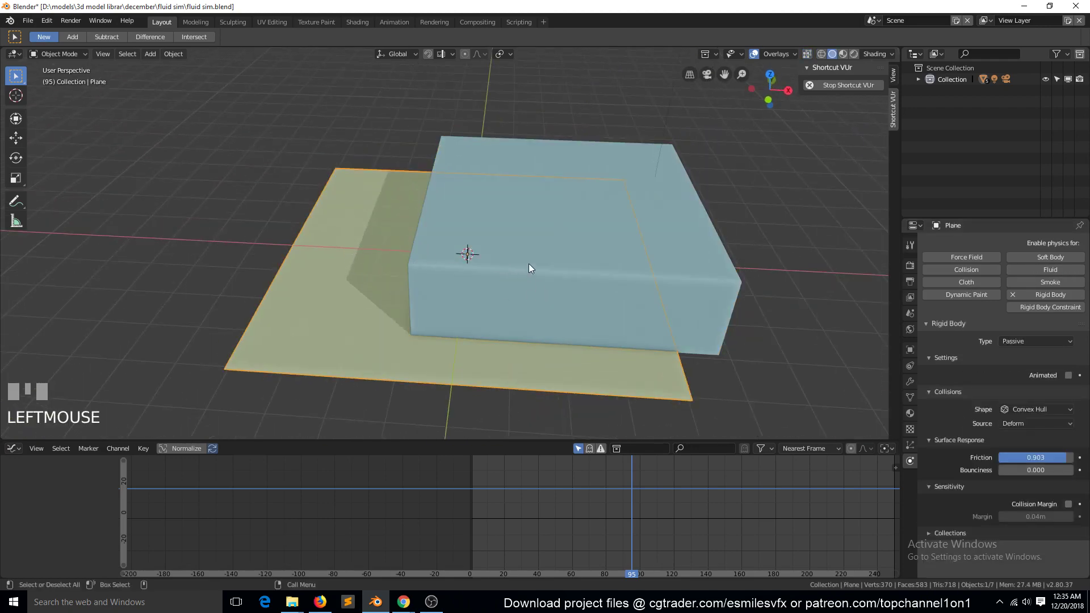
key(`)
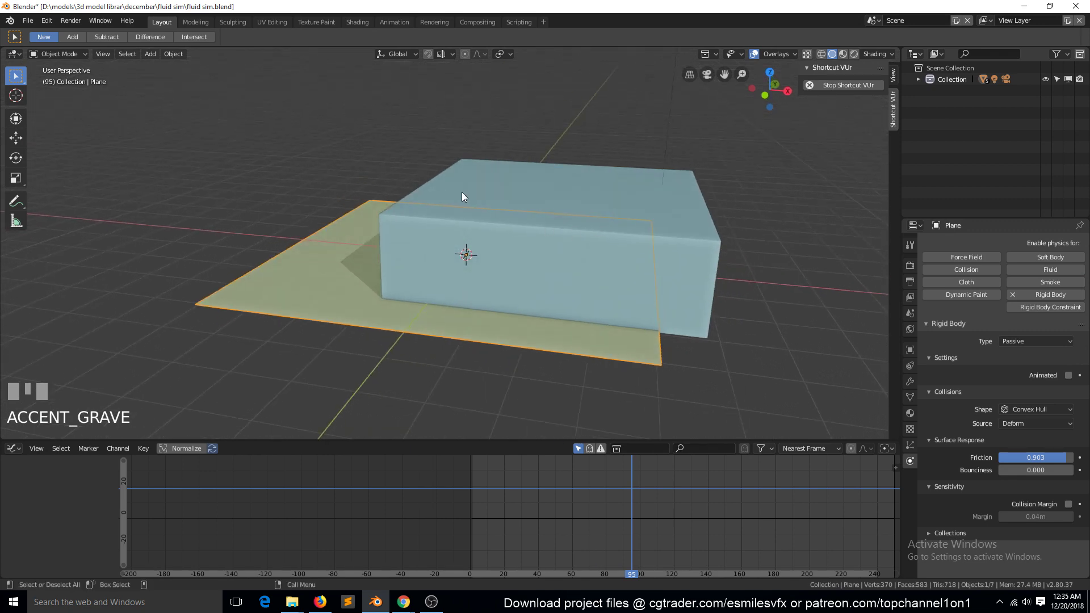
click(465, 197)
key(`)
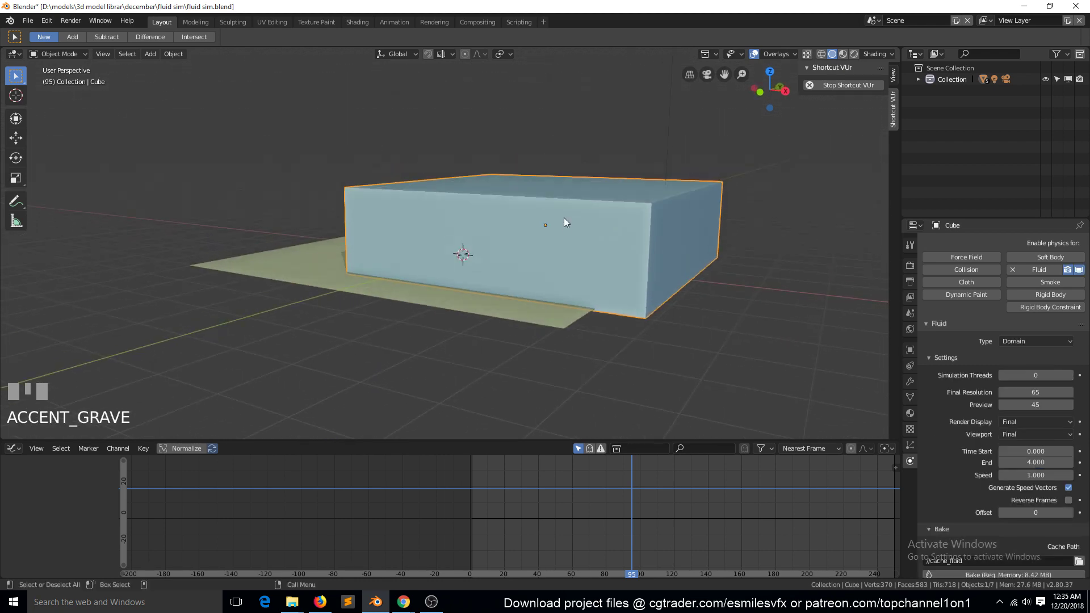
Hide the ground plane and reselect the domain cube showing its fluid domain settings
click(402, 304)
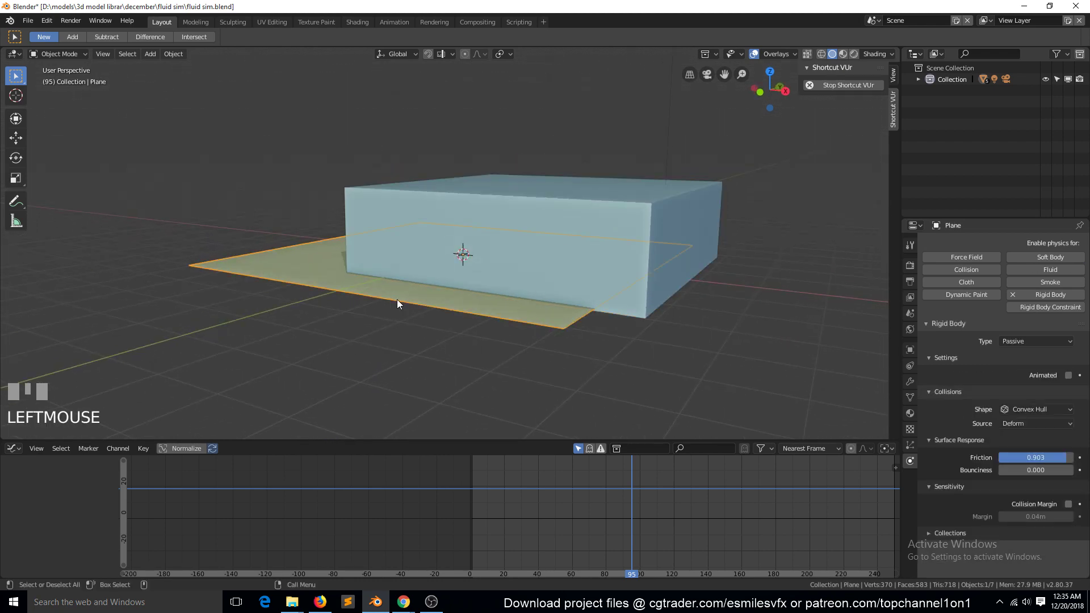
key(h)
key(`)
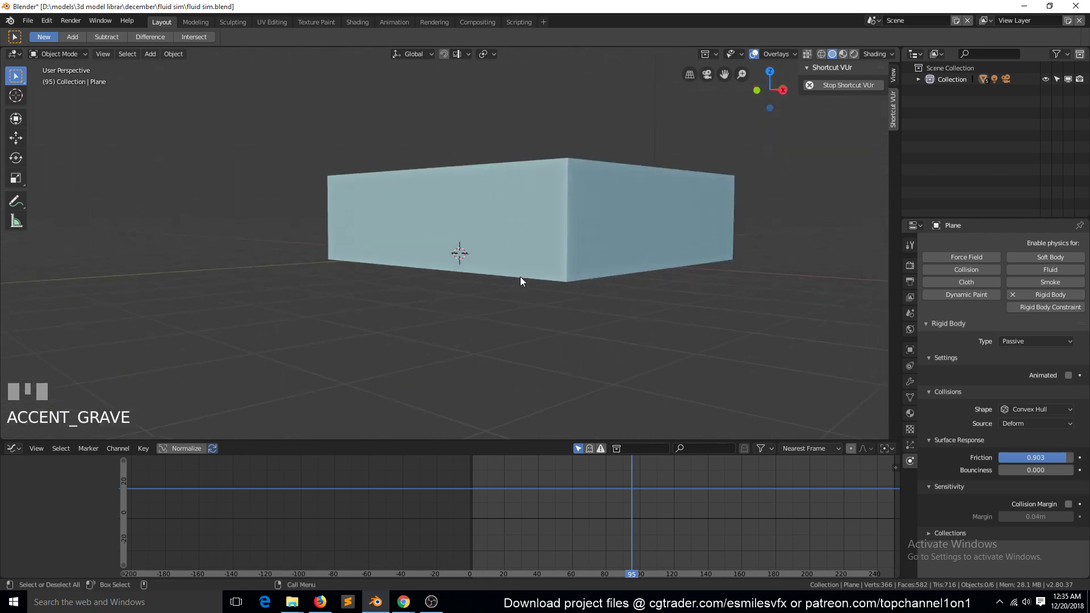
click(559, 259)
key(`)
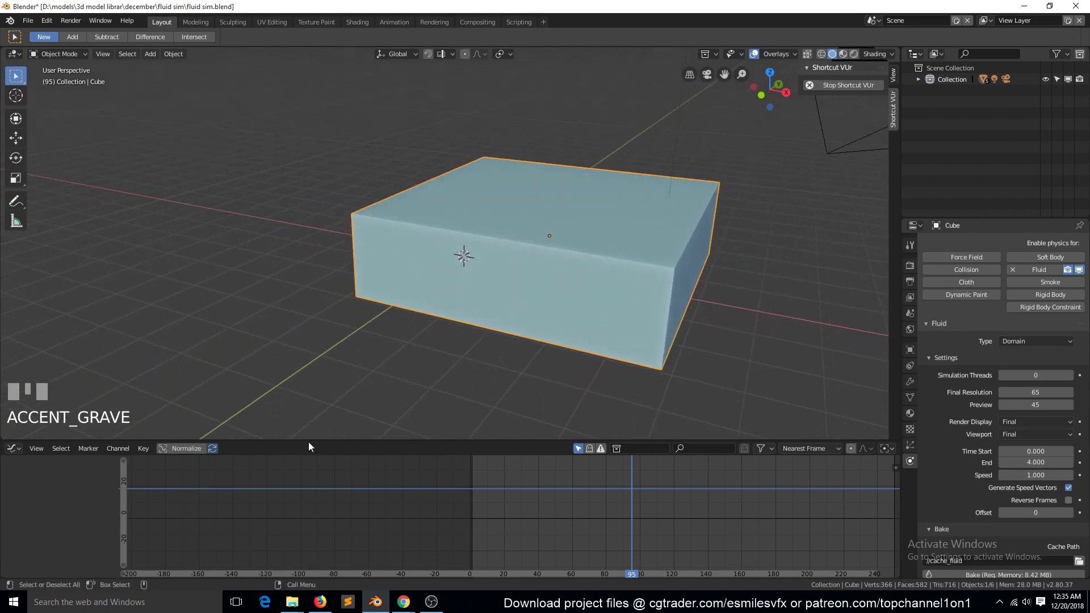